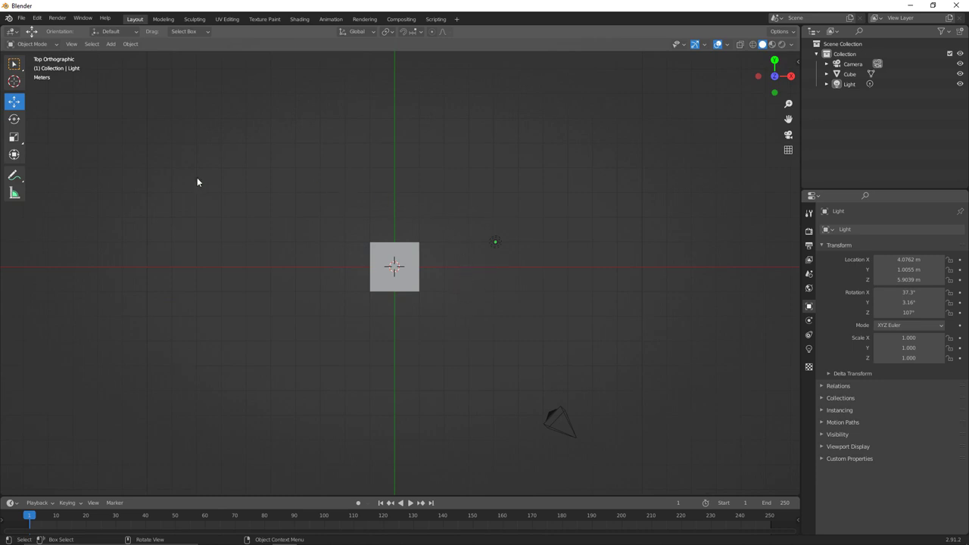
Scribble a handwritten 'Daylight' note beside the light with the Annotate tool
{"action": "left_click", "coordinate": [15, 178]}
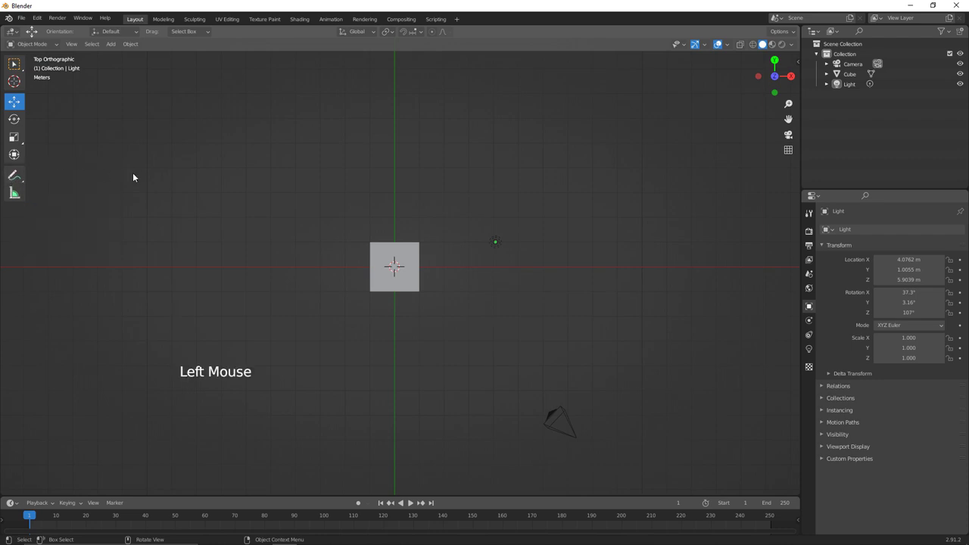
{"action": "left_click", "coordinate": [11, 184]}
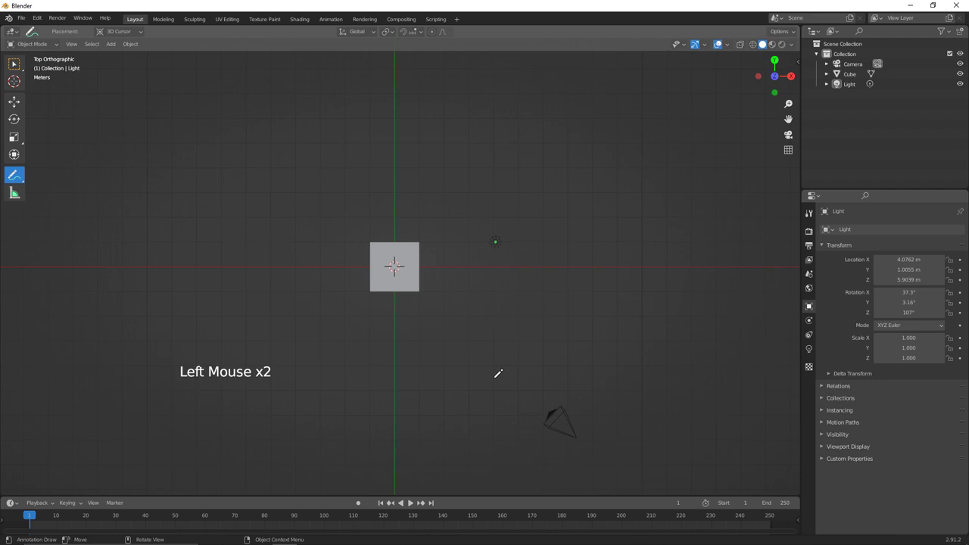
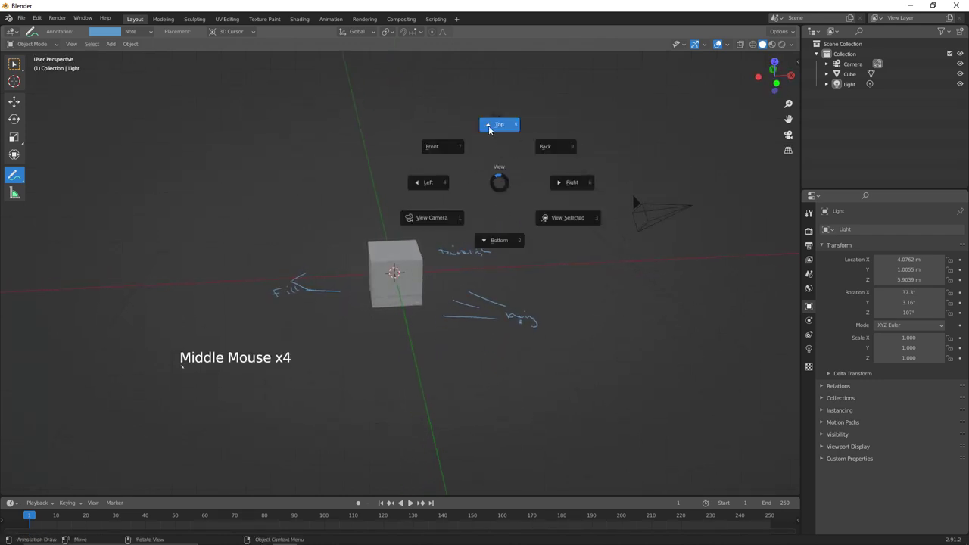
From Top view, grab the light and move it to about -3.99 m on Y
{"action": "left_click", "coordinate": [13, 102]}
{"action": "left_click", "coordinate": [499, 247]}
{"action": "left_click", "coordinate": [501, 210]}
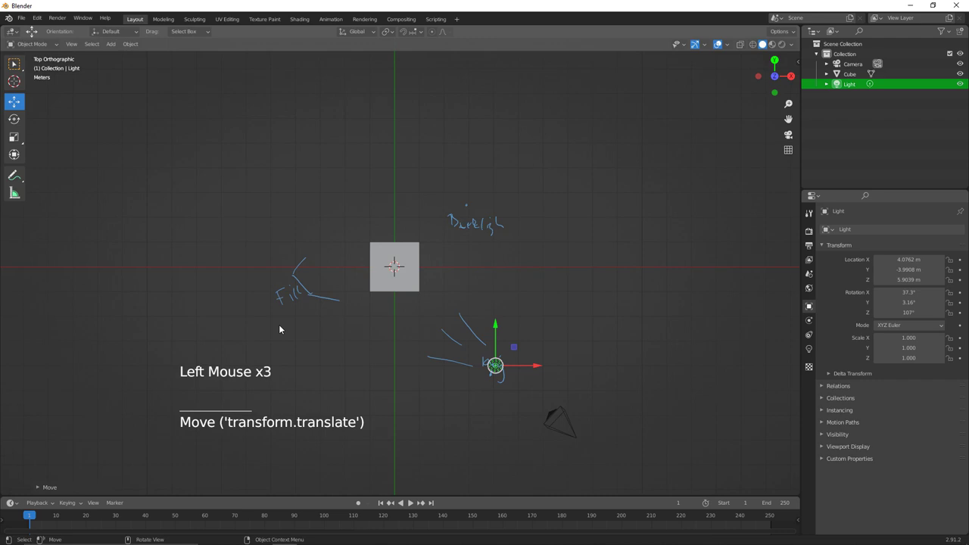
Add an Area light raised to about 5.98 m and duplicate the existing light
{"action": "key", "text": "shift+a"}
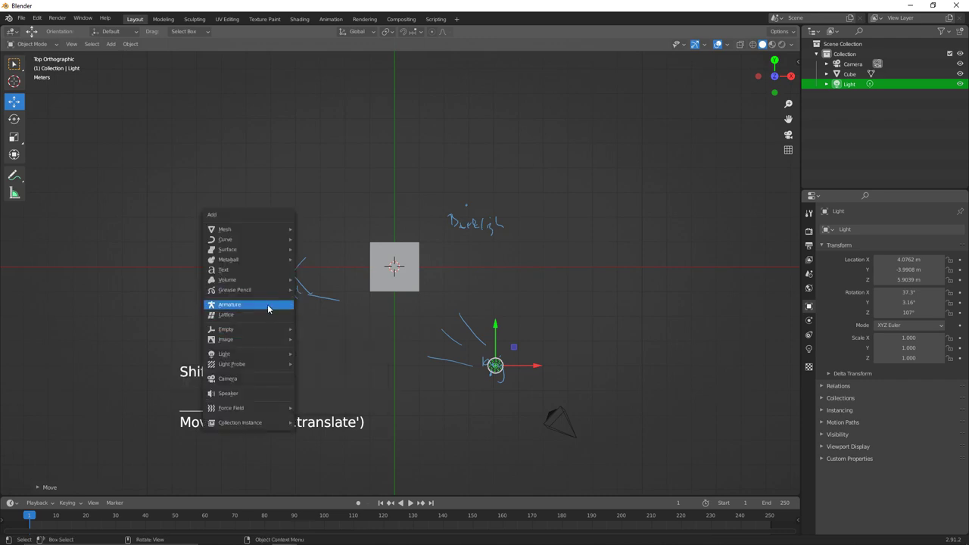
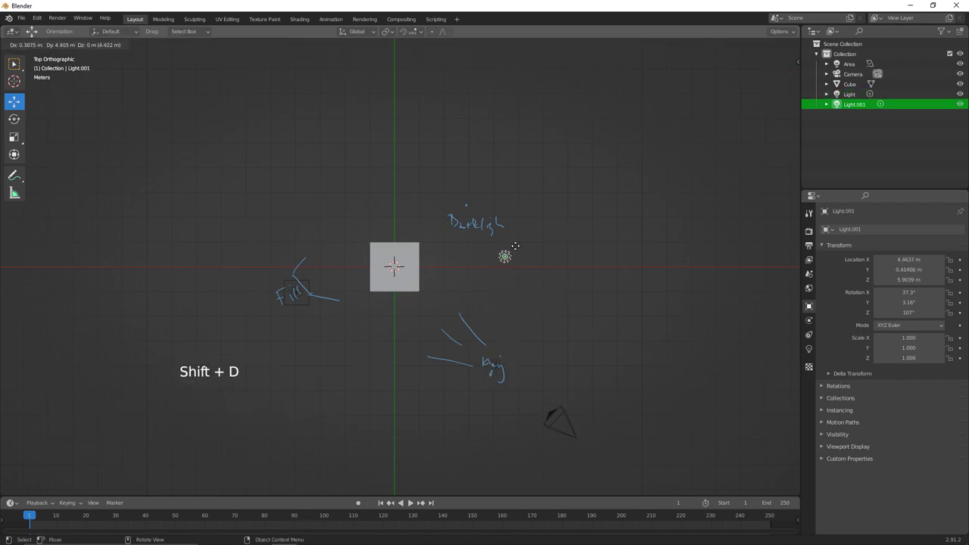
{"action": "middle_click", "coordinate": [492, 234]}
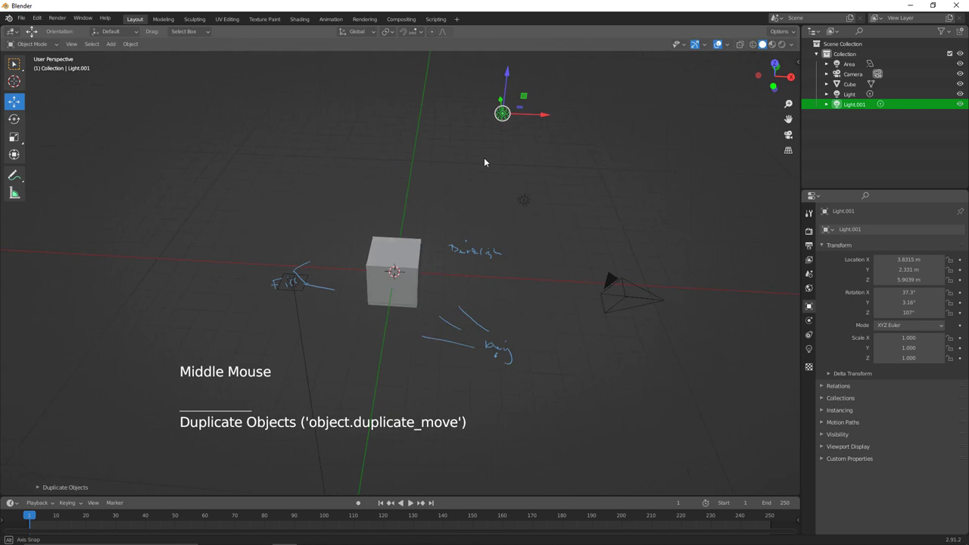
{"action": "middle_click", "coordinate": [496, 173]}
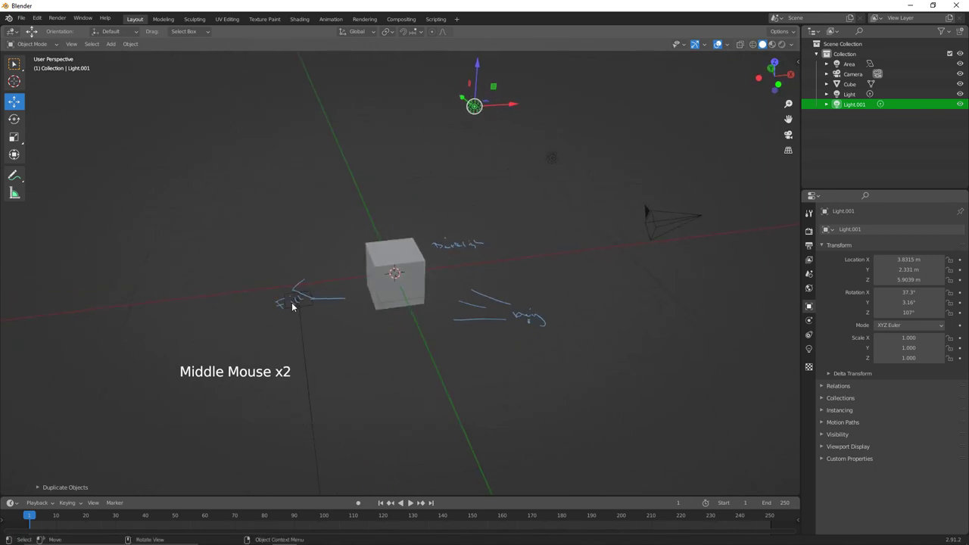
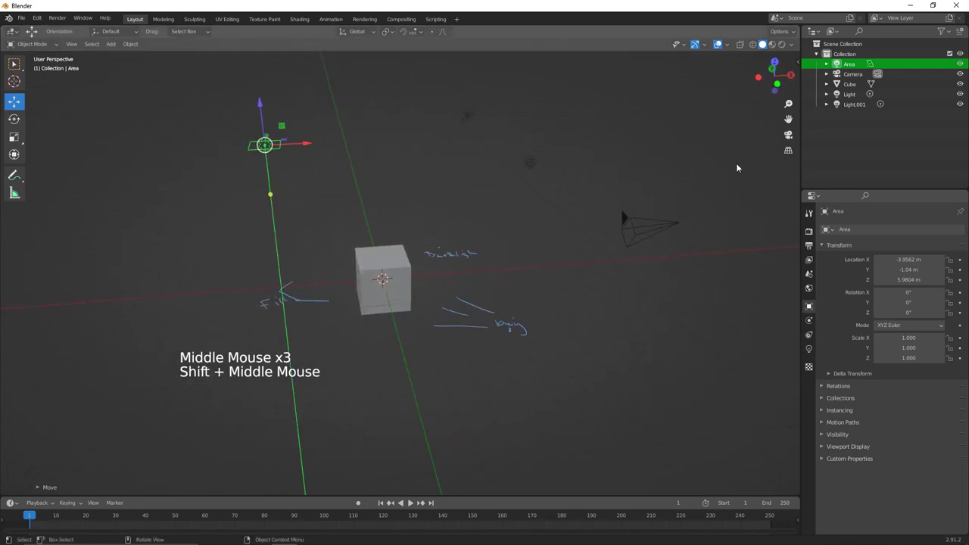
Delete the Note annotation layer from the sidebar, removing the handwritten note
{"action": "key", "text": "n"}
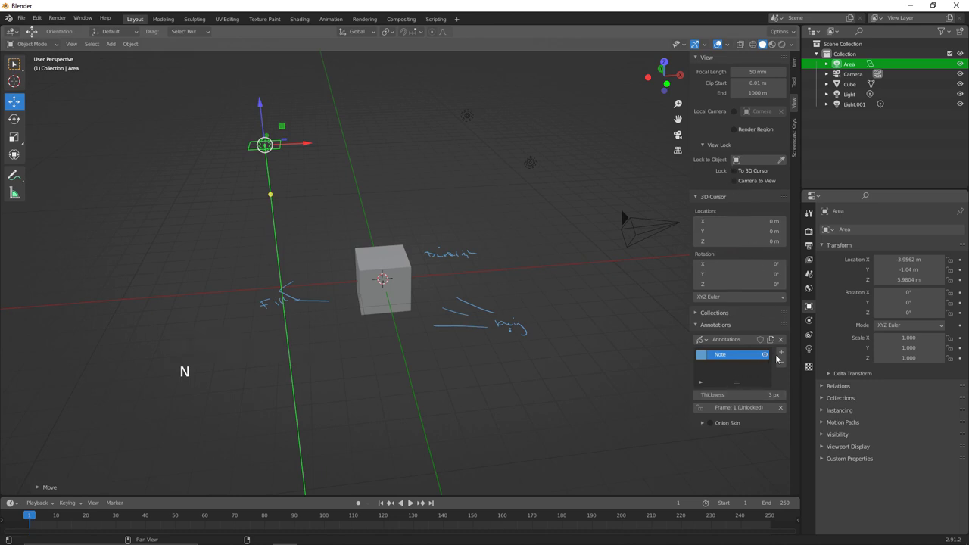
{"action": "left_click", "coordinate": [786, 362]}
{"action": "middle_click", "coordinate": [404, 271]}
{"action": "key", "text": "Tab"}
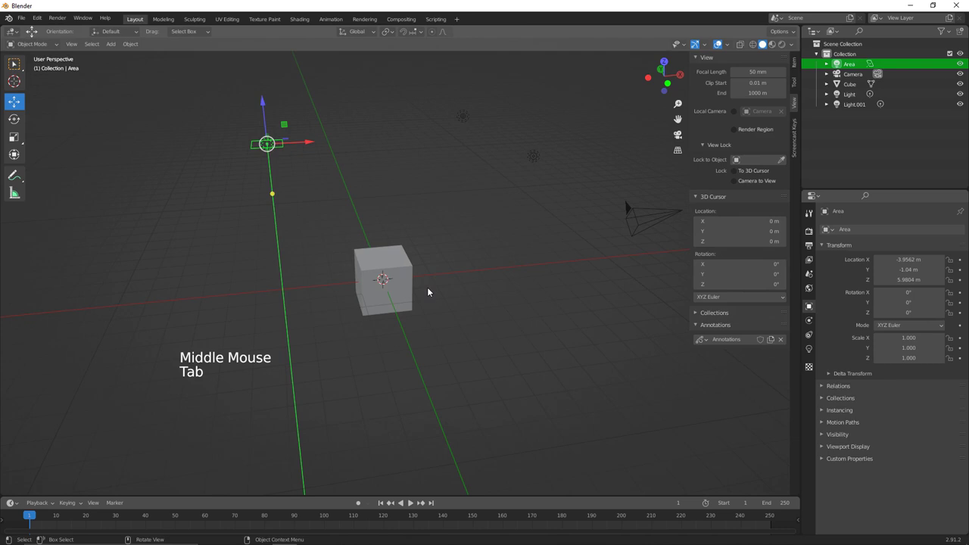
Add a mesh plane and scale it up almost five times into a large floor
{"action": "key", "text": "shift+a"}
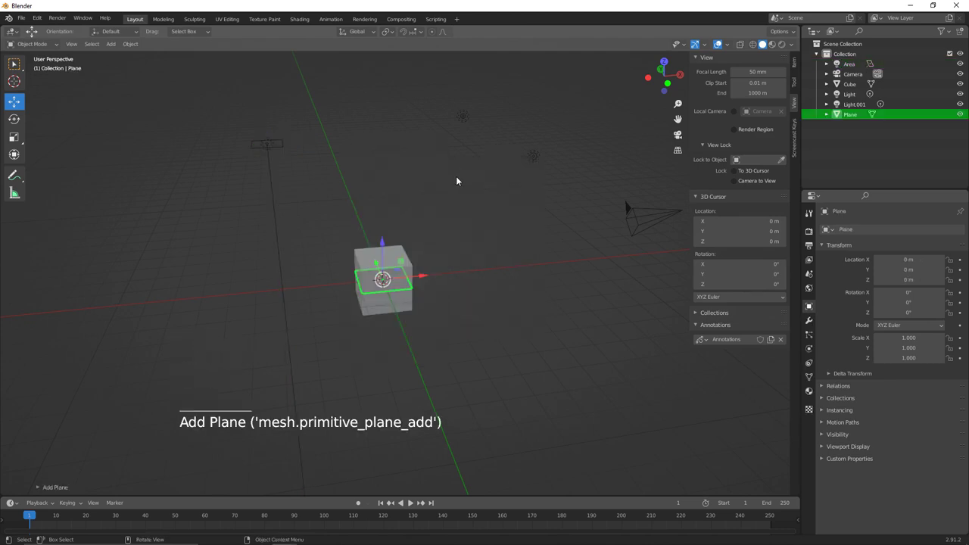
{"action": "key", "text": "s"}
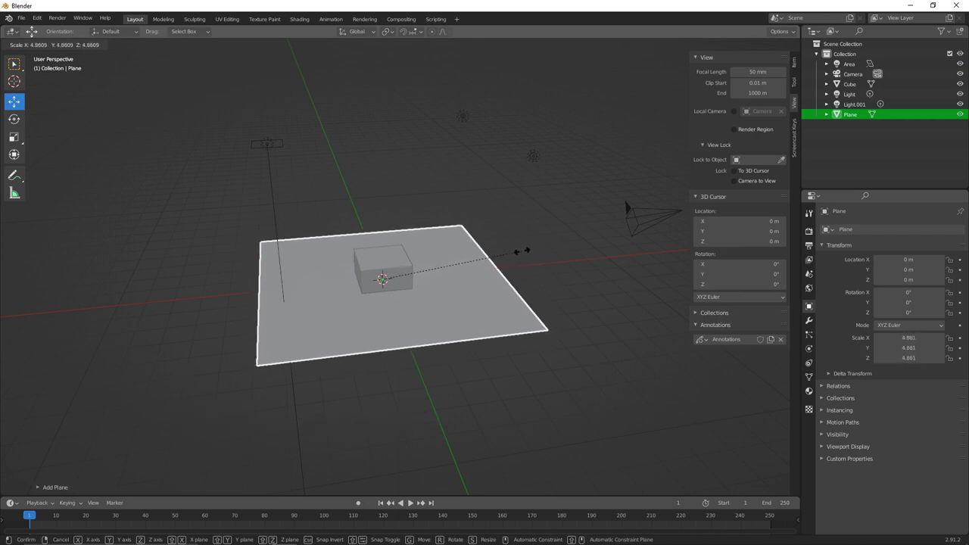
{"action": "middle_click", "coordinate": [433, 264]}
{"action": "middle_click", "coordinate": [462, 277]}
{"action": "middle_click", "coordinate": [472, 278]}
Extrude the plane's back edge upward about 6.35 m along Z into a wall
{"action": "key", "text": "Tab"}
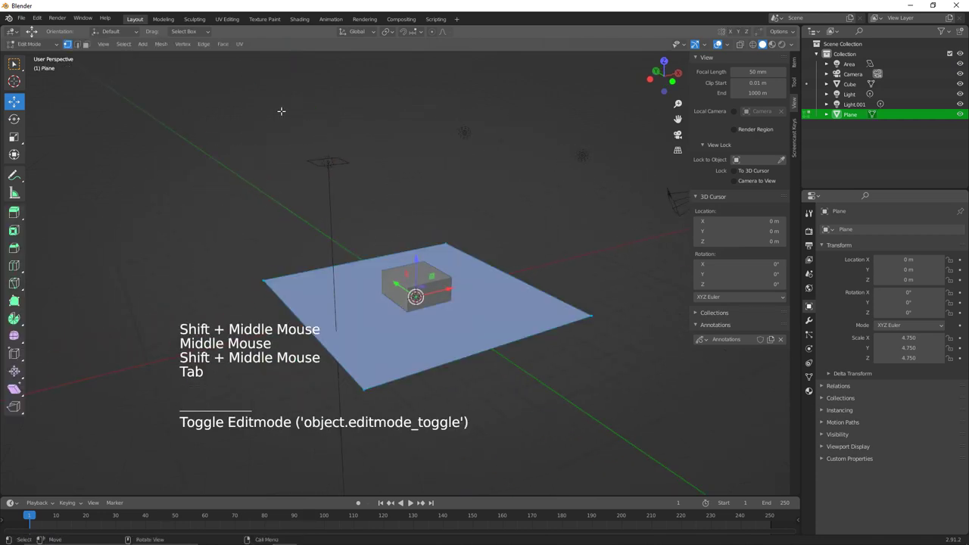
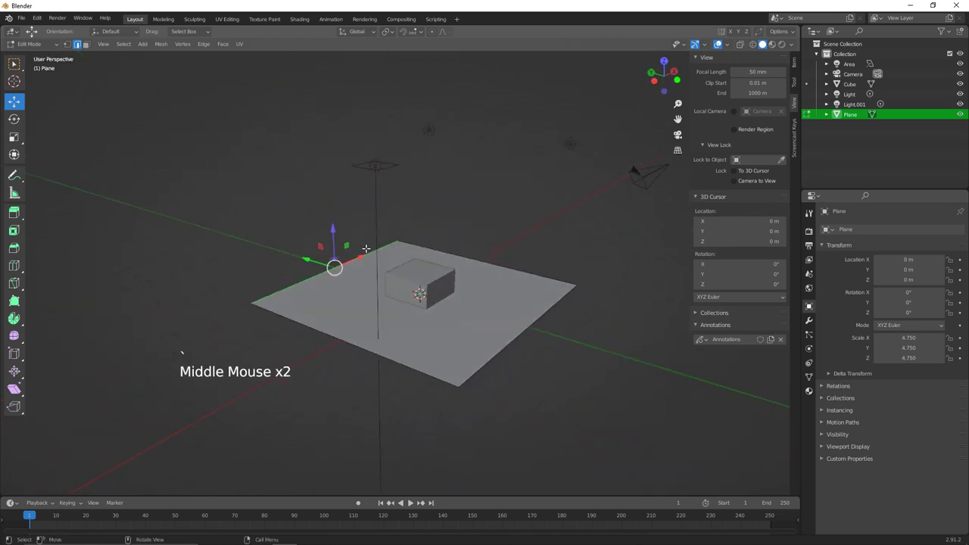
{"action": "key", "text": "e"}
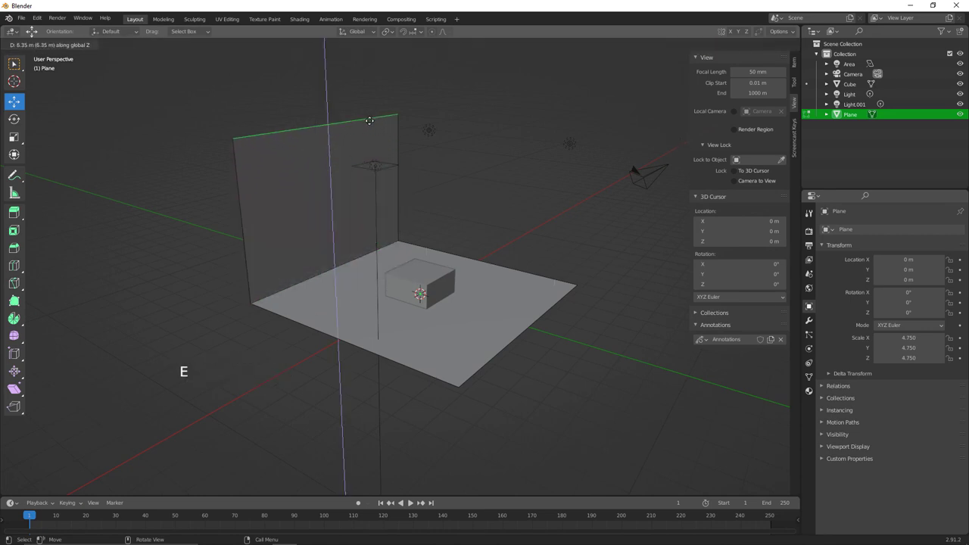
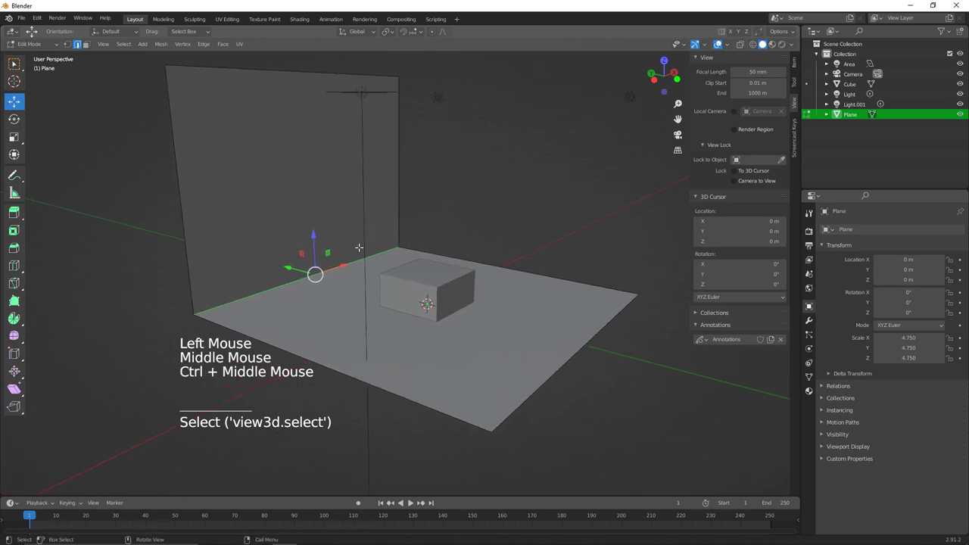
Bevel the floor-to-wall corner edge with extra segments into a smooth curve
{"action": "key", "text": "ctrl+b"}
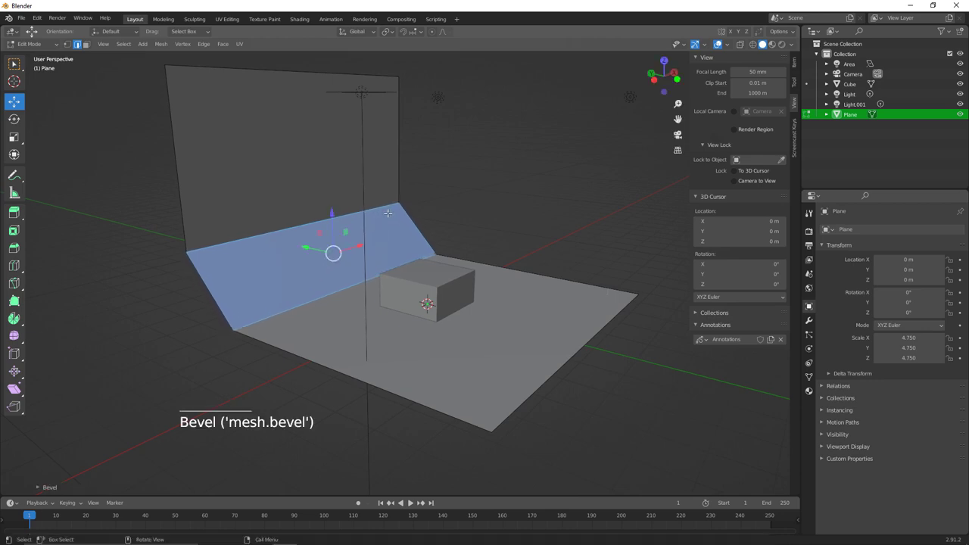
{"action": "left_click", "coordinate": [45, 489]}
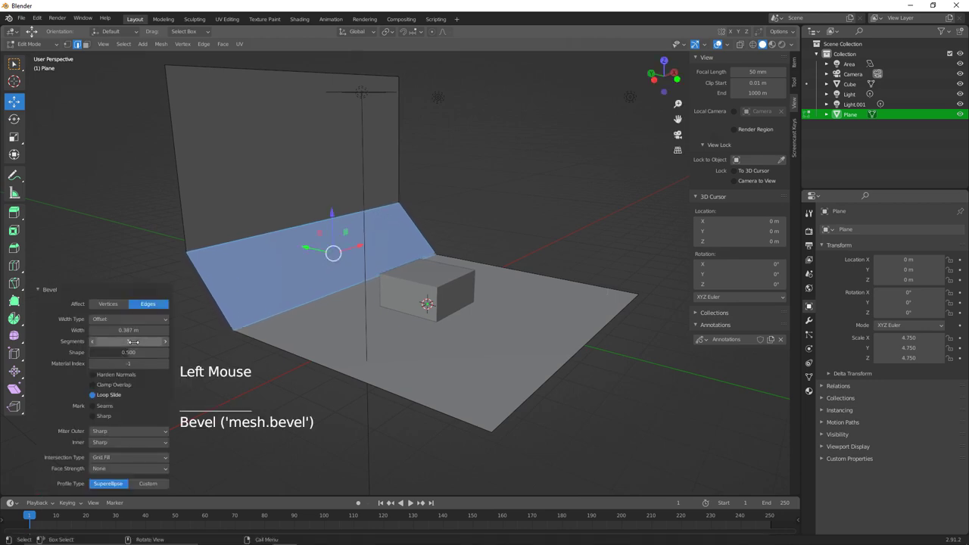
{"action": "left_click", "coordinate": [167, 344]}
{"action": "left_click", "coordinate": [168, 346]}
{"action": "left_click", "coordinate": [167, 346]}
{"action": "double_click", "coordinate": [168, 347]}
{"action": "left_click", "coordinate": [169, 346]}
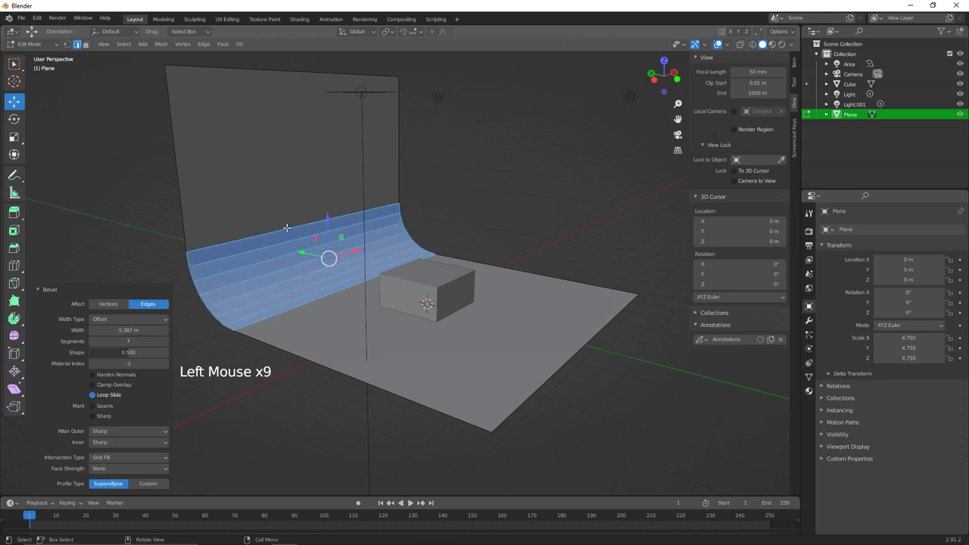
Shade the backdrop smooth in Object Mode and select the default cube
{"action": "key", "text": "Tab"}
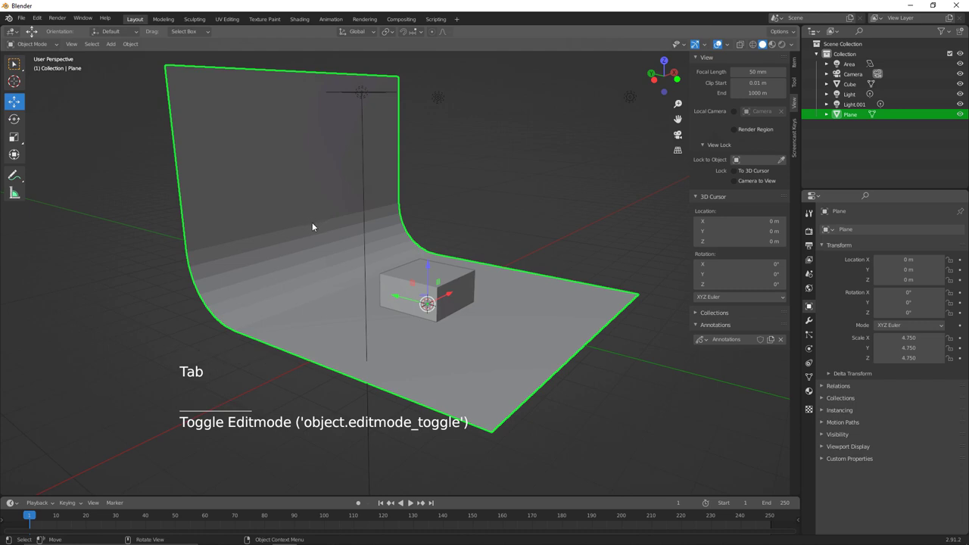
{"action": "right_click", "coordinate": [321, 226]}
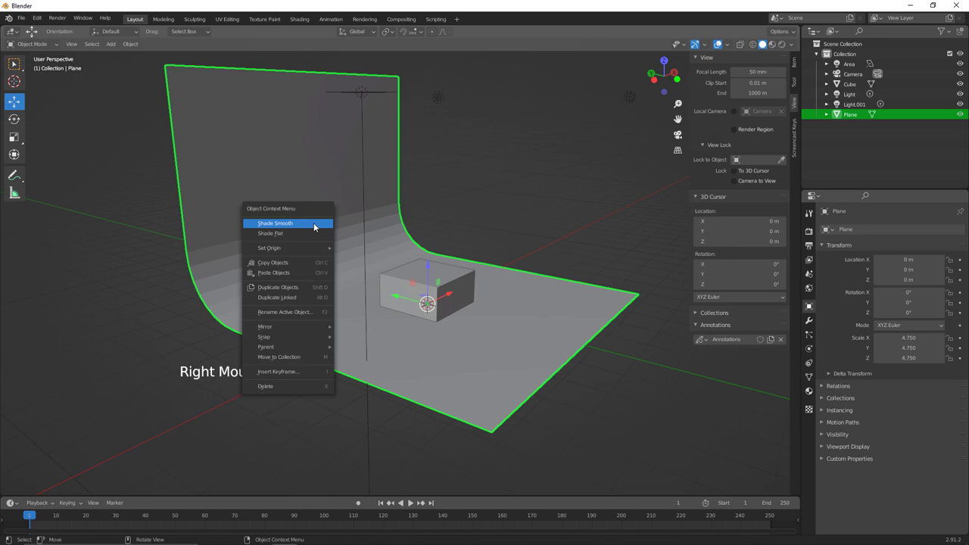
{"action": "middle_click", "coordinate": [384, 224]}
{"action": "middle_click", "coordinate": [376, 237]}
{"action": "left_click", "coordinate": [392, 287]}
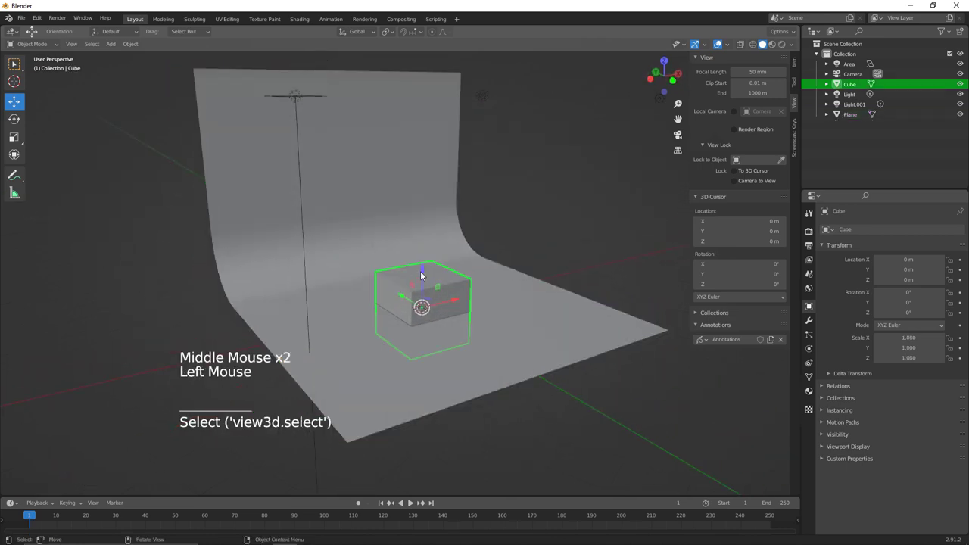
Delete the default cube, add a Suzanne monkey head and lift her about 1.23 m
{"action": "left_click", "coordinate": [424, 268]}
{"action": "key", "text": "x"}
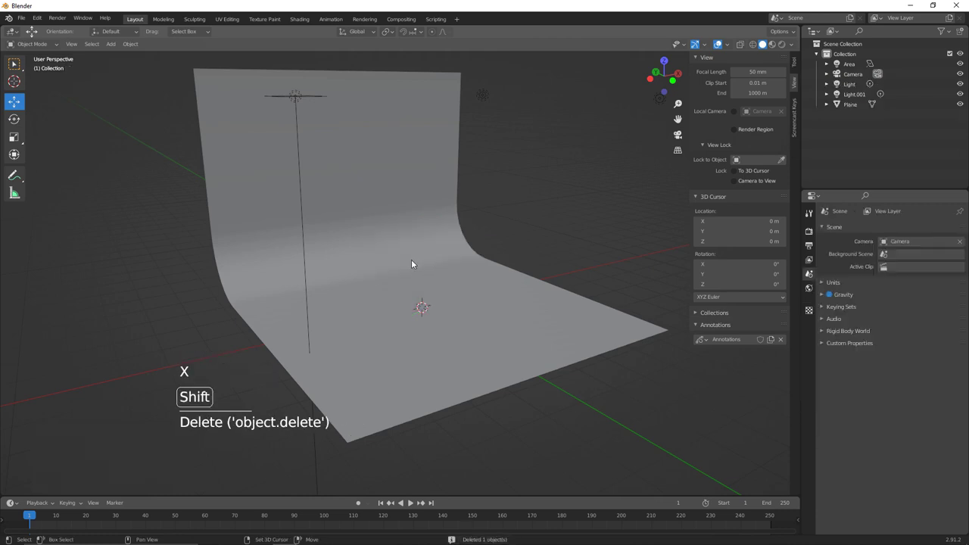
{"action": "key", "text": "shift+a"}
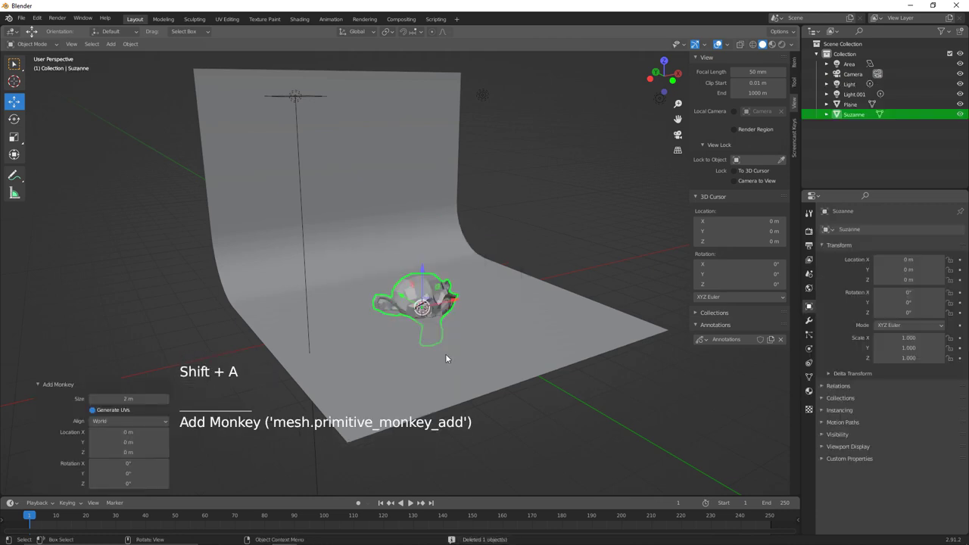
{"action": "left_click", "coordinate": [424, 274]}
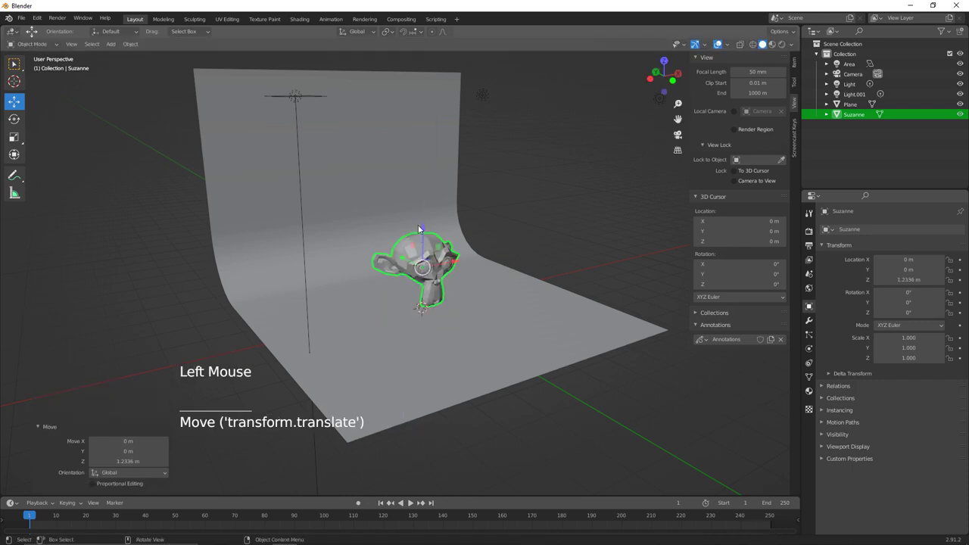
Shade Suzanne smooth and add a Subdivision Surface modifier to her
{"action": "right_click", "coordinate": [407, 251]}
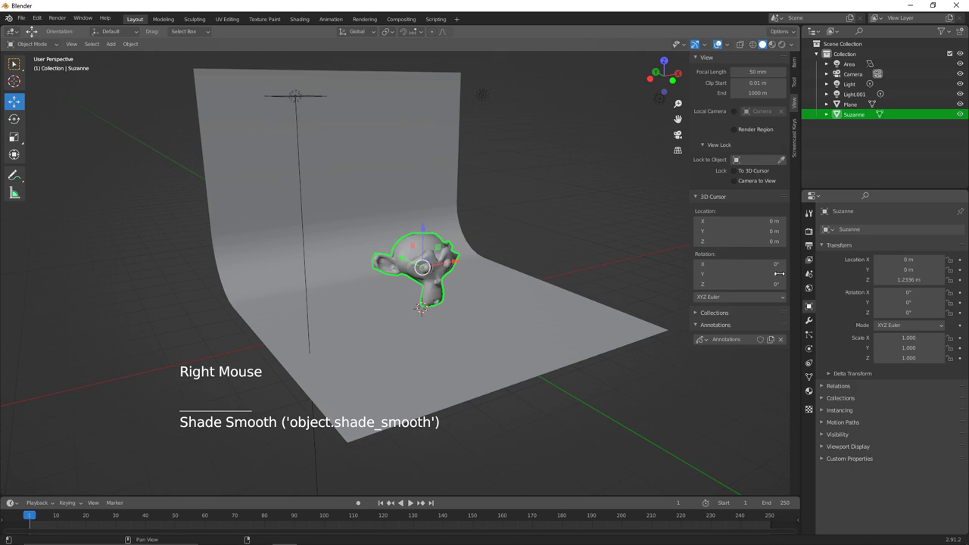
{"action": "left_click", "coordinate": [811, 325]}
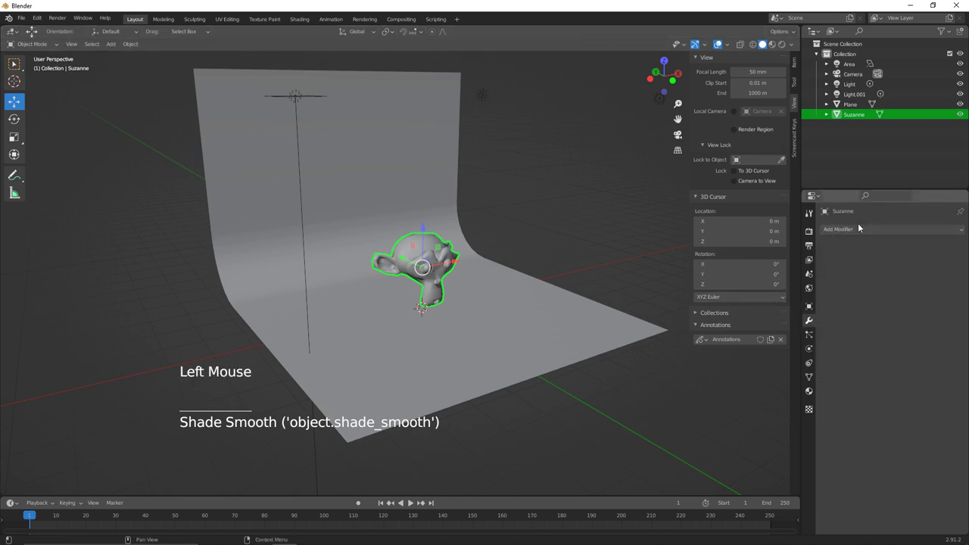
{"action": "left_click", "coordinate": [860, 232]}
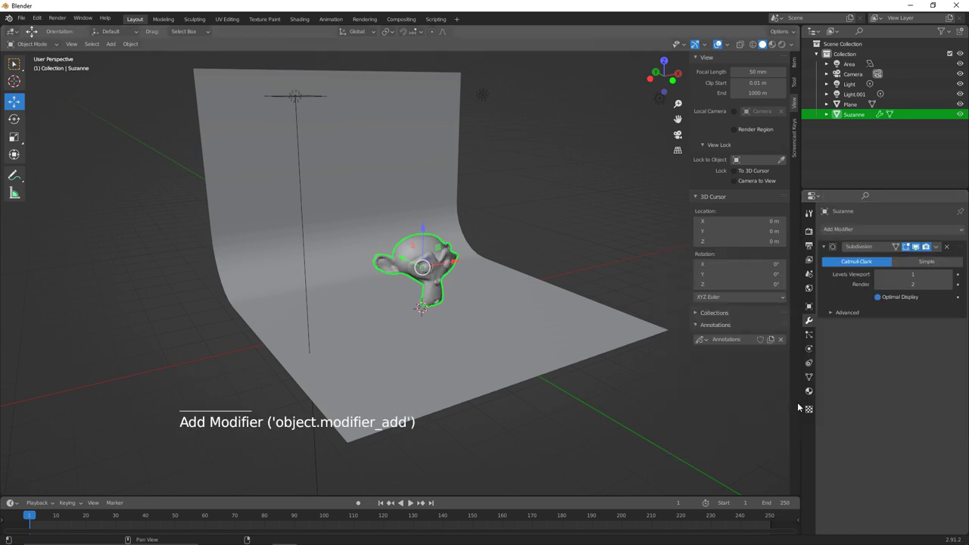
{"action": "middle_click", "coordinate": [449, 257]}
Rotate Suzanne into position and switch the viewport to a rendered preview
{"action": "key", "text": "`"}
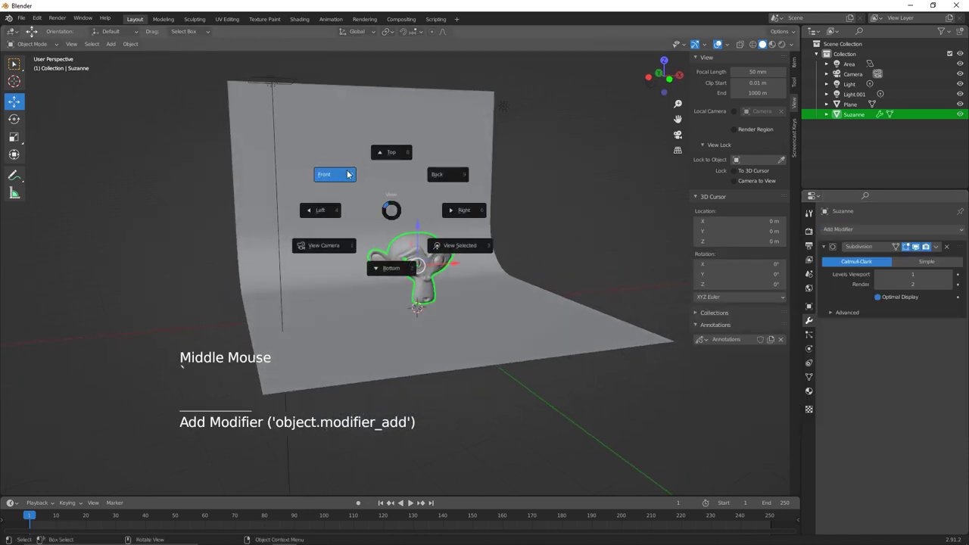
{"action": "middle_click", "coordinate": [447, 248]}
{"action": "middle_click", "coordinate": [486, 215]}
{"action": "middle_click", "coordinate": [494, 192]}
{"action": "key", "text": "r"}
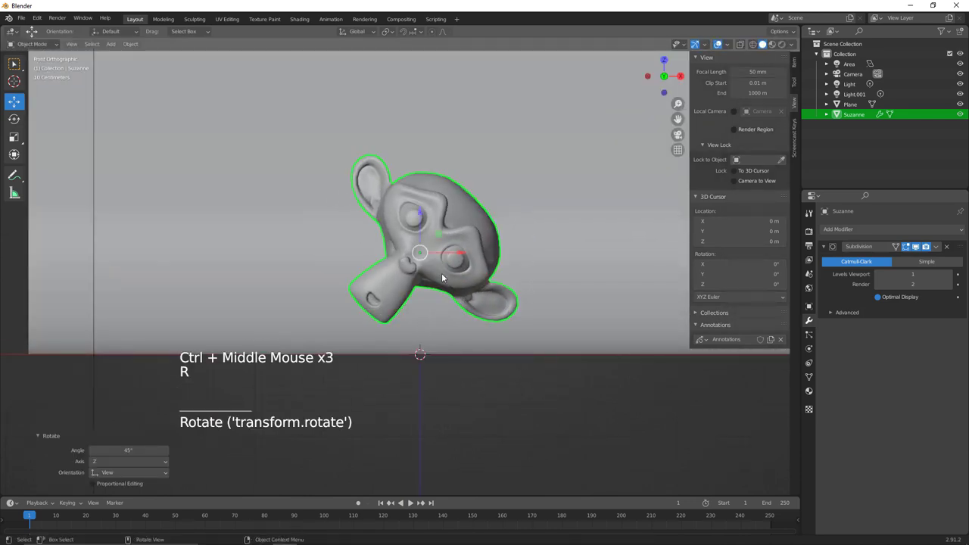
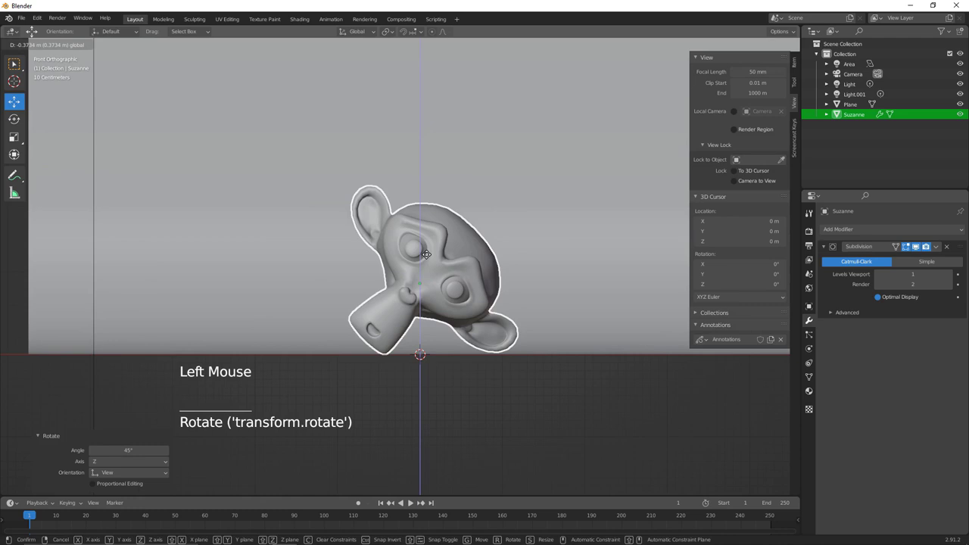
{"action": "middle_click", "coordinate": [472, 275]}
{"action": "middle_click", "coordinate": [482, 313]}
{"action": "middle_click", "coordinate": [450, 360]}
{"action": "middle_click", "coordinate": [450, 362]}
{"action": "middle_click", "coordinate": [462, 345]}
{"action": "key", "text": "alt+a"}
{"action": "middle_click", "coordinate": [472, 283]}
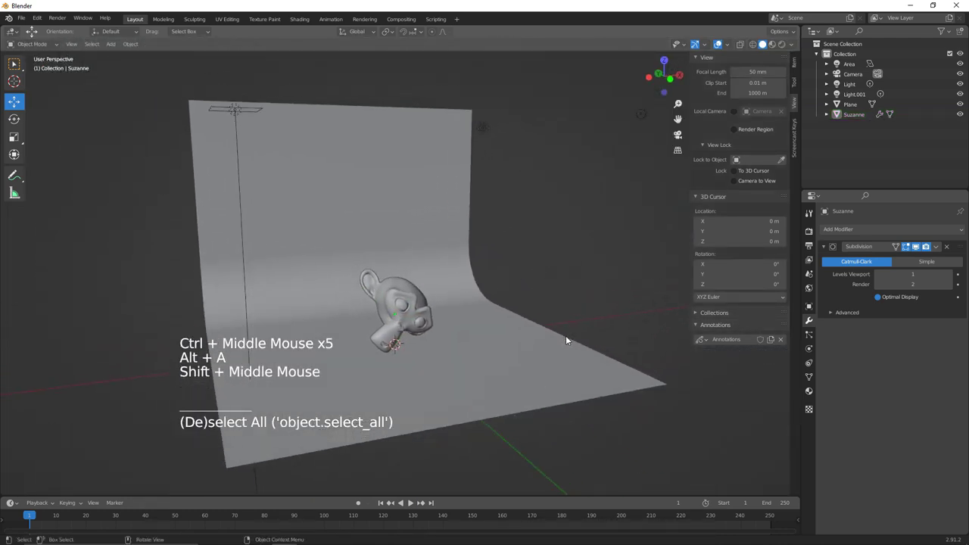
{"action": "middle_click", "coordinate": [480, 293]}
{"action": "key", "text": "z"}
Move Suzanne to a new spot in front of the curved backdrop and show Render Properties
{"action": "middle_click", "coordinate": [513, 284]}
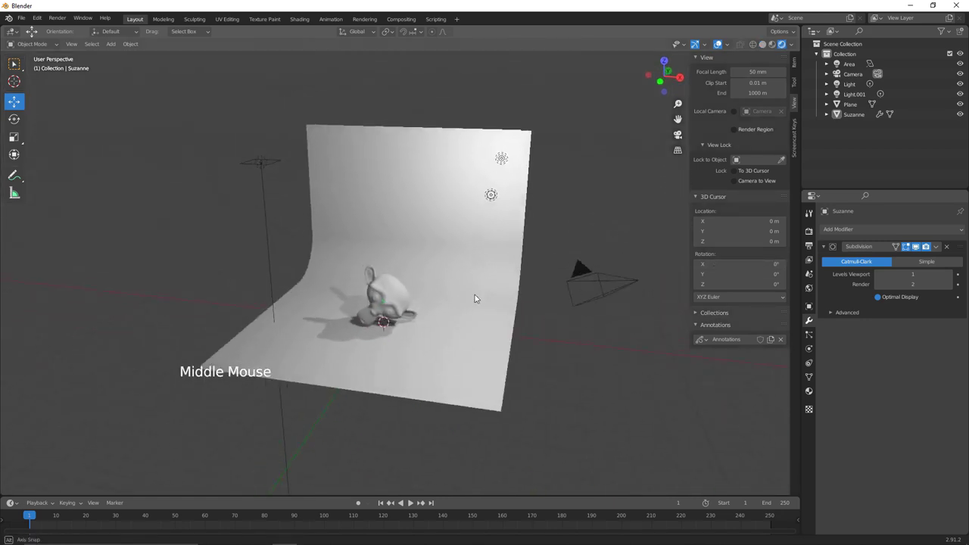
{"action": "middle_click", "coordinate": [485, 284]}
{"action": "middle_click", "coordinate": [485, 272]}
{"action": "middle_click", "coordinate": [474, 270]}
{"action": "left_click", "coordinate": [428, 325]}
{"action": "middle_click", "coordinate": [441, 328]}
{"action": "left_click", "coordinate": [387, 306]}
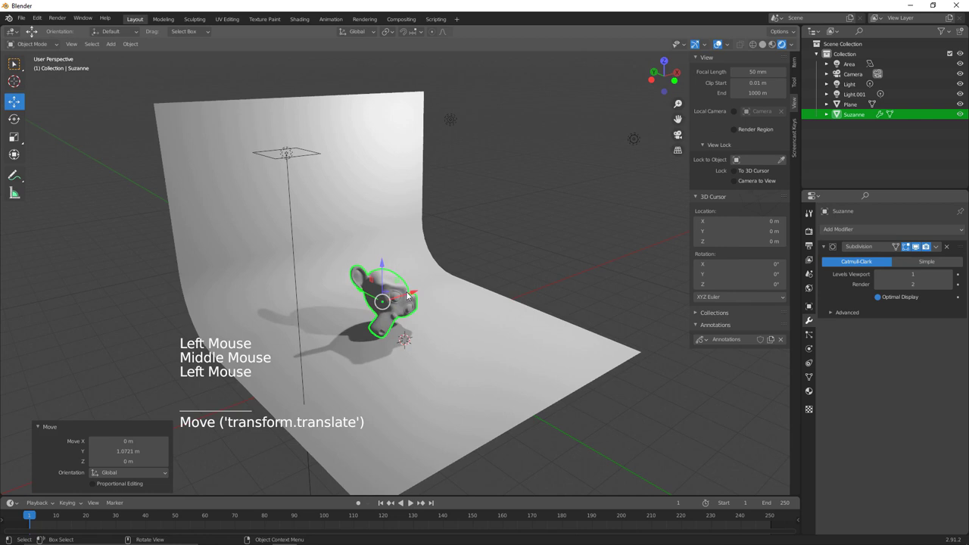
{"action": "middle_click", "coordinate": [417, 291]}
{"action": "left_click", "coordinate": [813, 233]}
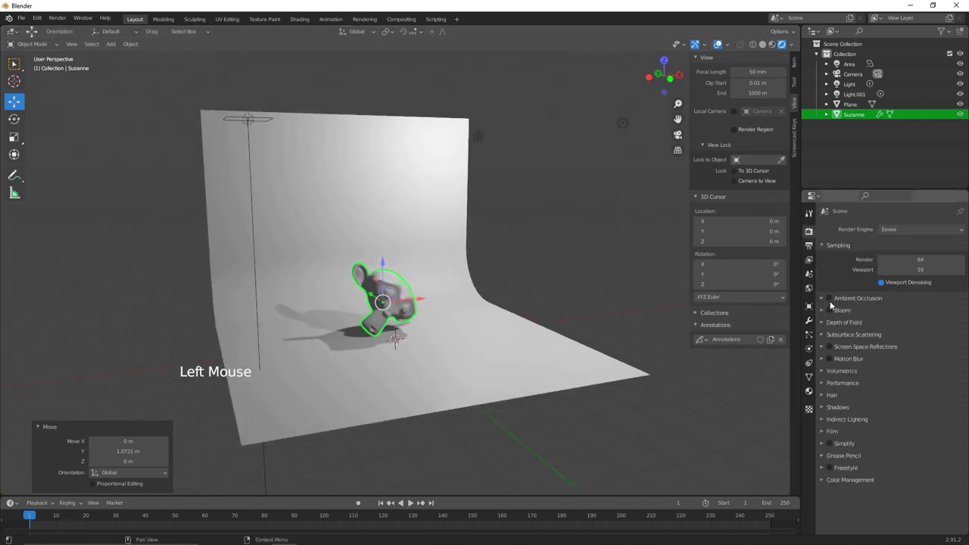
Enable Ambient Occlusion, Bloom at 0.05 intensity and Screen Space Reflections in Eevee
{"action": "left_click", "coordinate": [830, 303]}
{"action": "left_click", "coordinate": [839, 316]}
{"action": "left_click", "coordinate": [833, 312]}
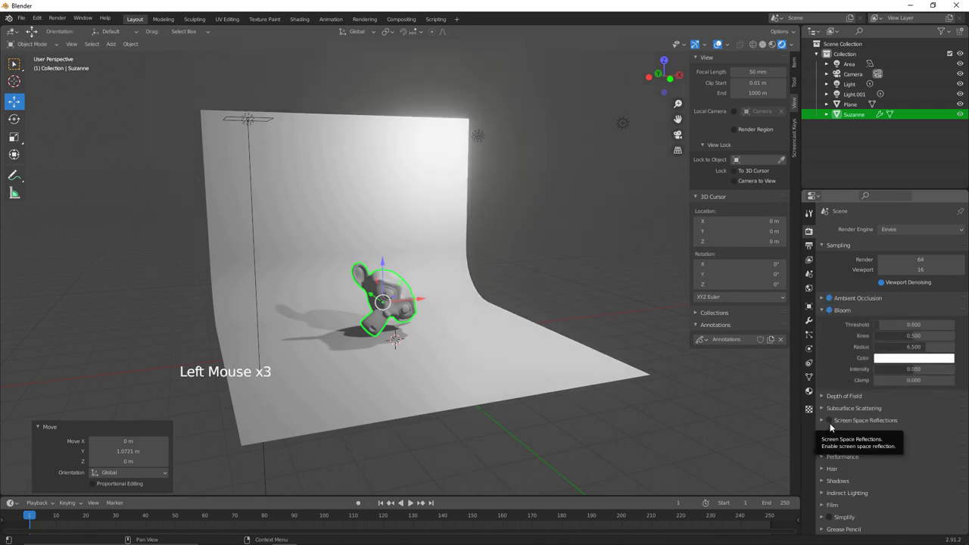
{"action": "left_click", "coordinate": [834, 423]}
Orbit around the glowing backdrop to inspect it and select the Area light
{"action": "middle_click", "coordinate": [492, 313]}
{"action": "key", "text": "alt+a"}
{"action": "middle_click", "coordinate": [426, 288]}
{"action": "middle_click", "coordinate": [424, 294]}
{"action": "middle_click", "coordinate": [427, 294]}
{"action": "middle_click", "coordinate": [456, 289]}
{"action": "middle_click", "coordinate": [450, 310]}
{"action": "middle_click", "coordinate": [460, 284]}
{"action": "middle_click", "coordinate": [471, 304]}
{"action": "middle_click", "coordinate": [442, 260]}
{"action": "middle_click", "coordinate": [461, 294]}
{"action": "middle_click", "coordinate": [460, 312]}
{"action": "middle_click", "coordinate": [457, 322]}
{"action": "middle_click", "coordinate": [452, 327]}
{"action": "left_click", "coordinate": [332, 165]}
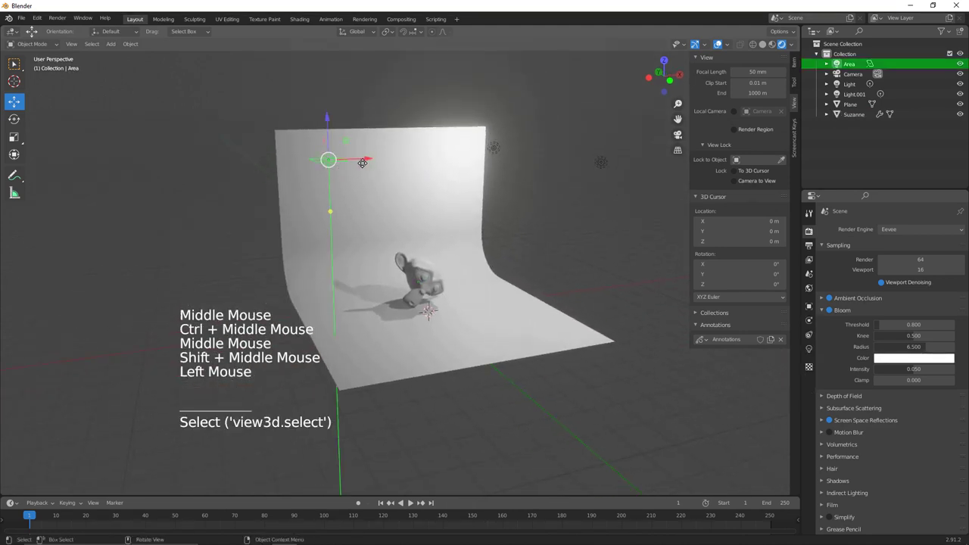
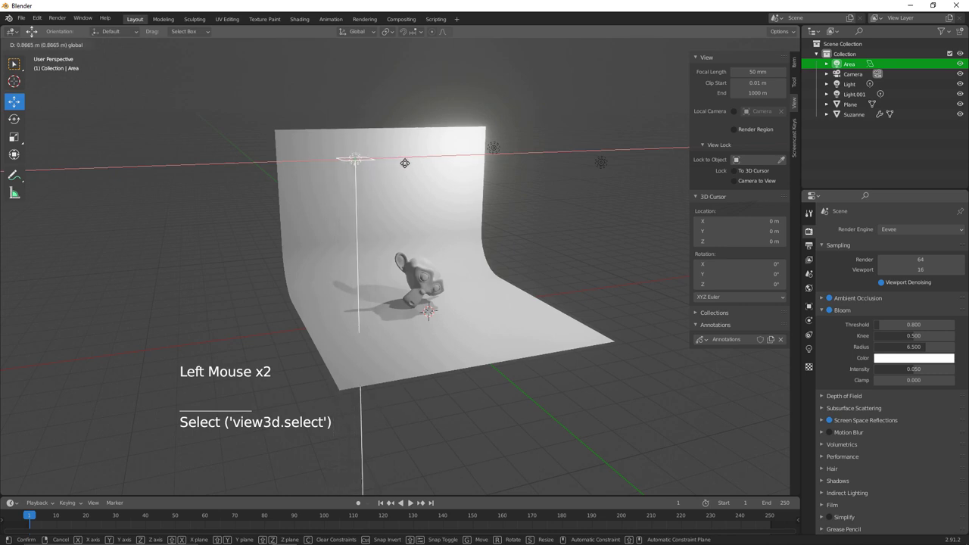
Reposition the Area light, then add an Empty to the scene and scale it
{"action": "middle_click", "coordinate": [423, 234]}
{"action": "middle_click", "coordinate": [423, 230]}
{"action": "middle_click", "coordinate": [442, 245]}
{"action": "middle_click", "coordinate": [466, 230]}
{"action": "key", "text": "alt+a"}
{"action": "middle_click", "coordinate": [450, 260]}
{"action": "key", "text": "shift+a"}
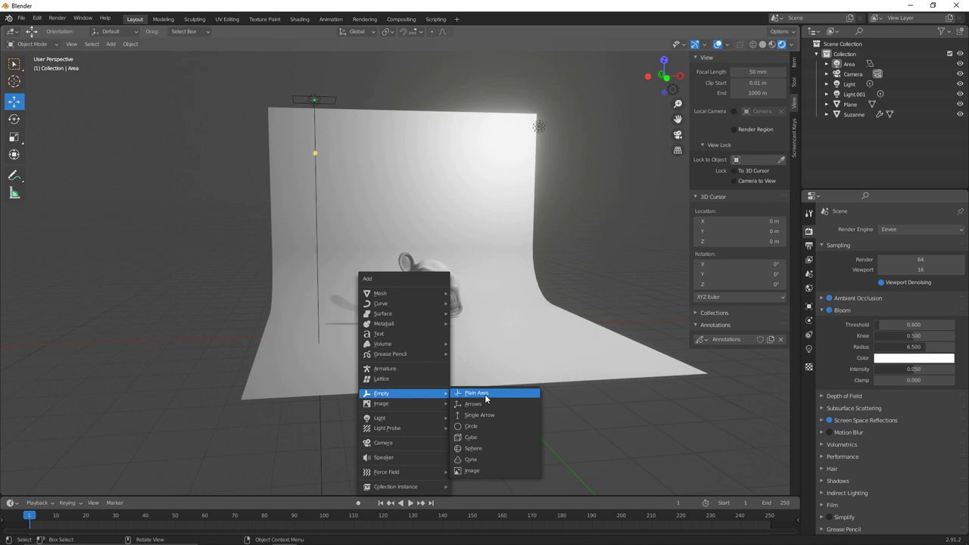
{"action": "key", "text": "s"}
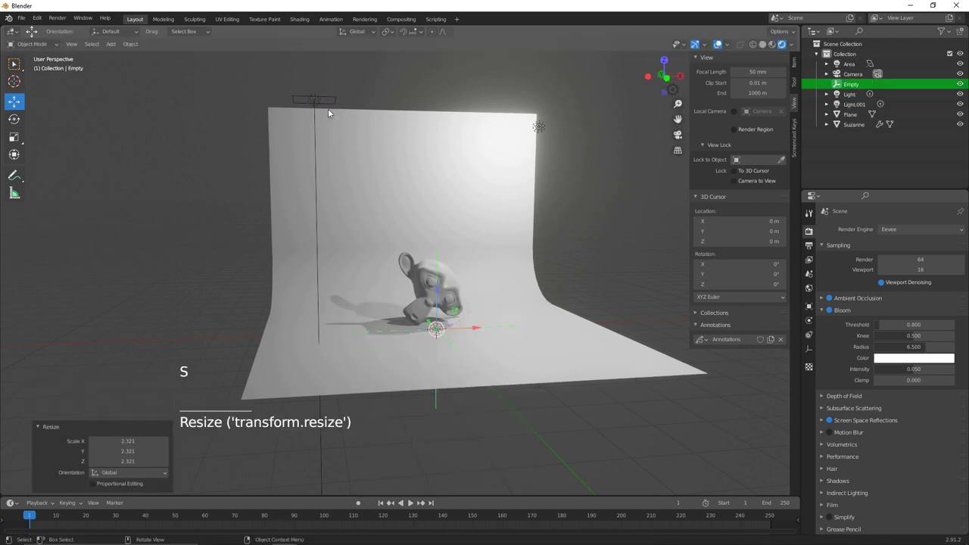
Give the Area light a Track To constraint targeting the Empty
{"action": "left_click", "coordinate": [315, 98]}
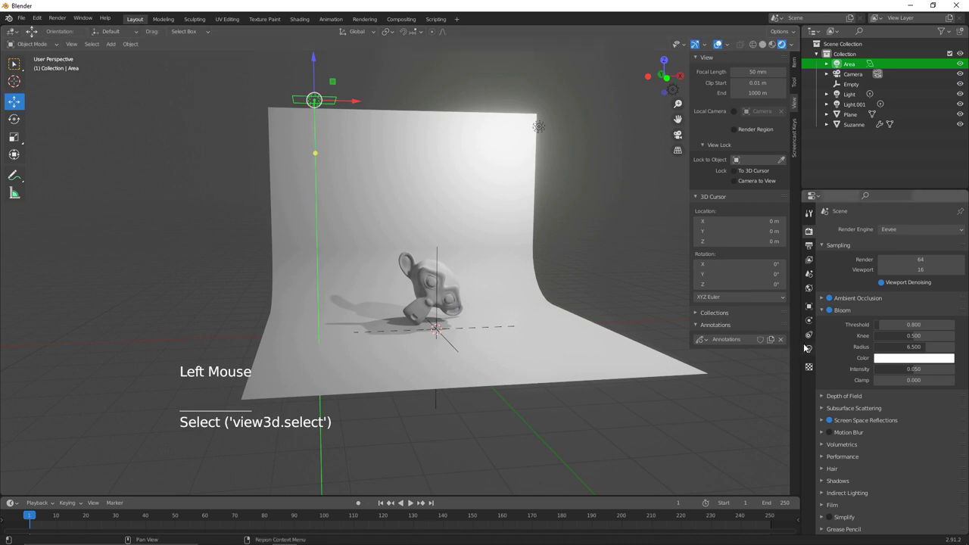
{"action": "left_click", "coordinate": [813, 338]}
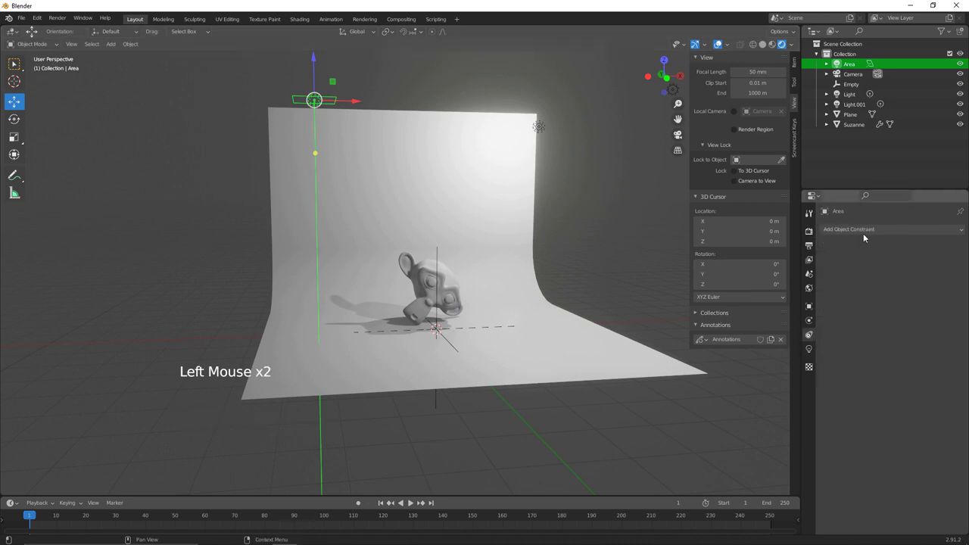
{"action": "left_click", "coordinate": [871, 230]}
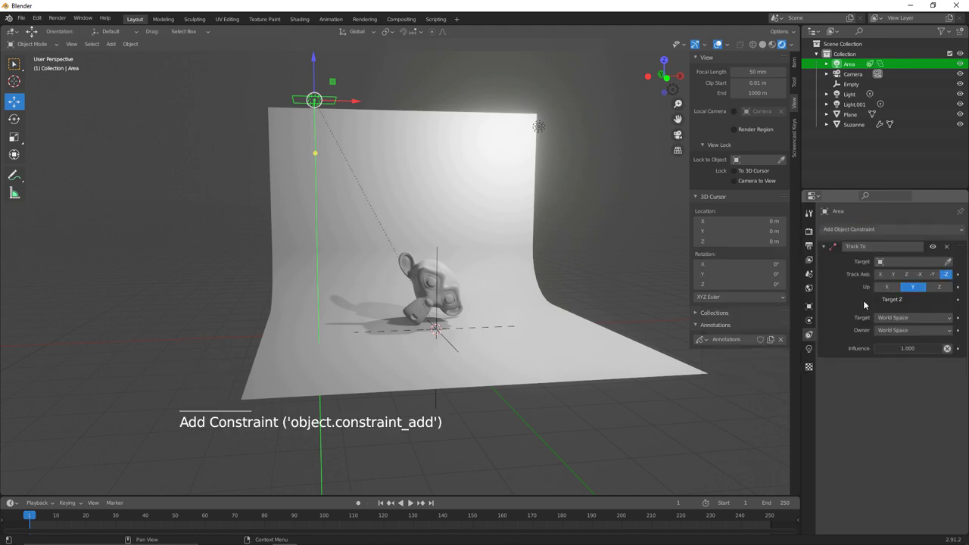
{"action": "left_click", "coordinate": [880, 260]}
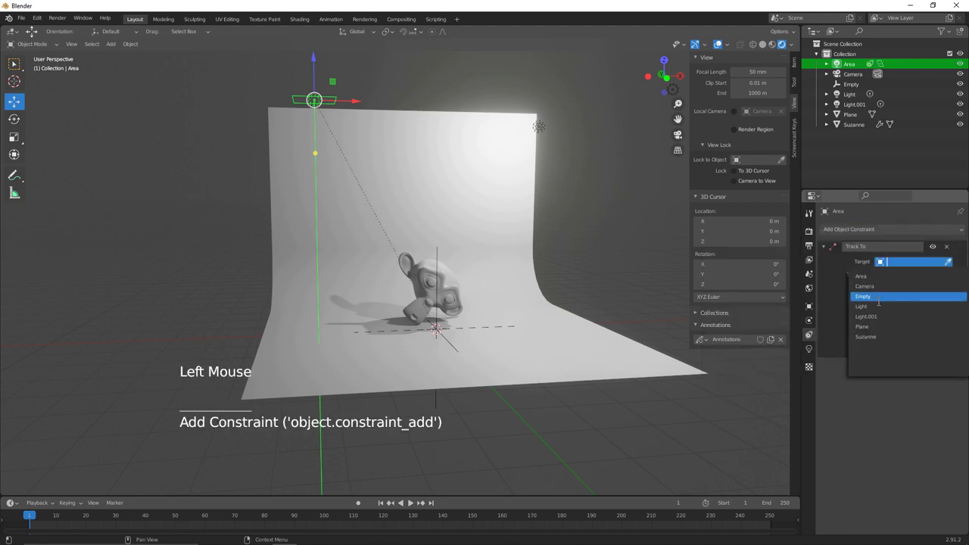
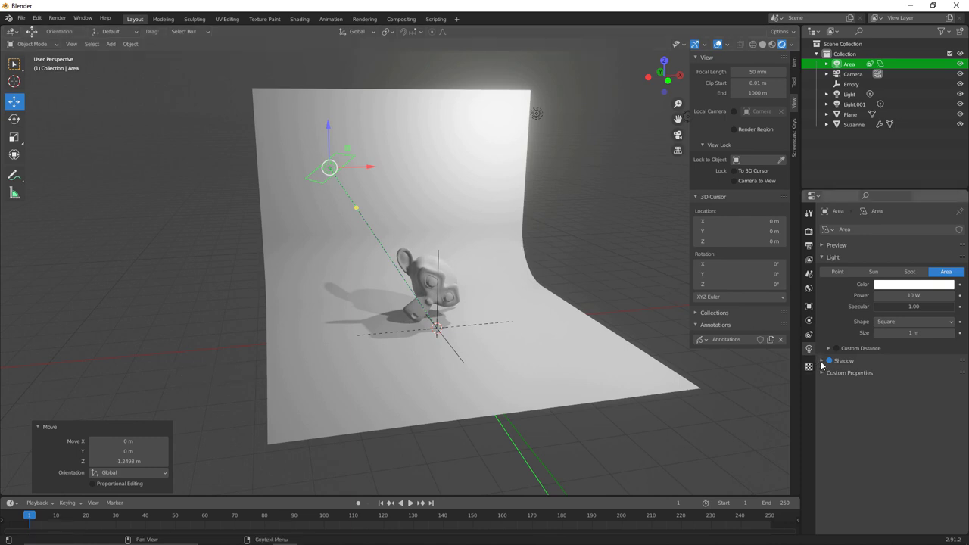
Enable Contact Shadows on the Area light, Light.001 and Light
{"action": "left_click", "coordinate": [823, 366]}
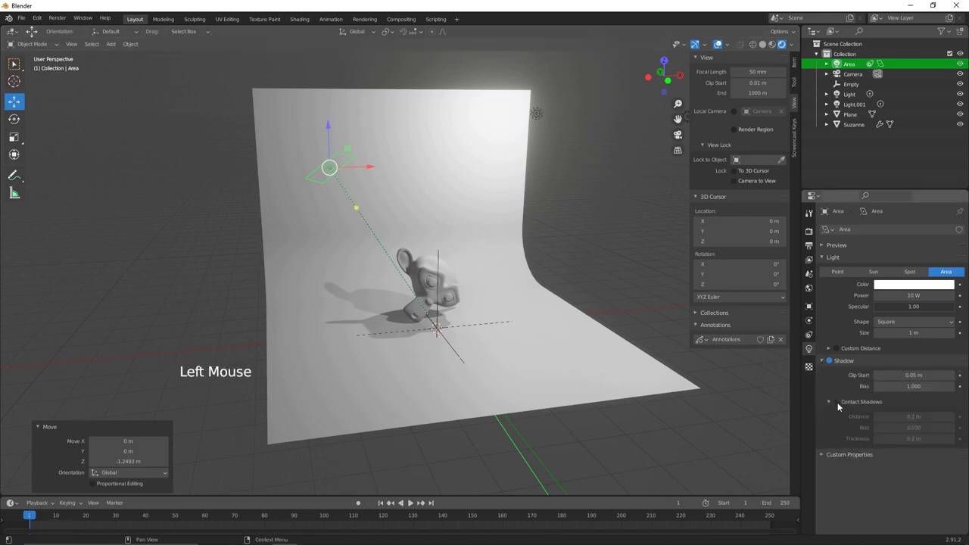
{"action": "left_click", "coordinate": [840, 406]}
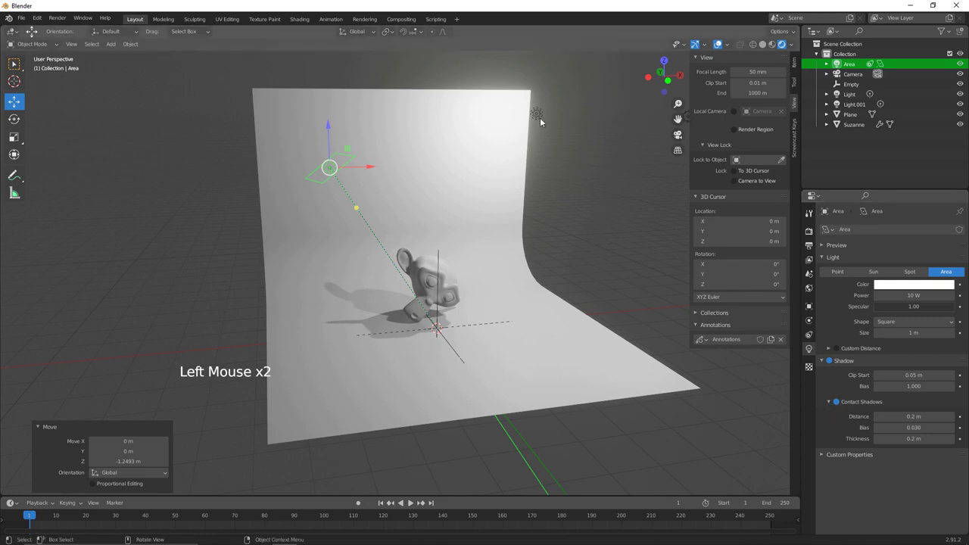
{"action": "left_click", "coordinate": [539, 120]}
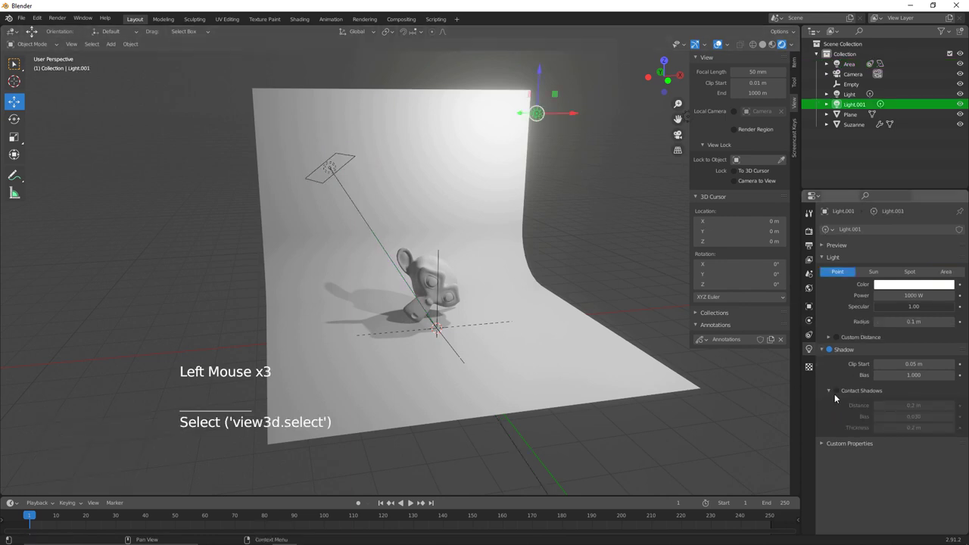
{"action": "left_click", "coordinate": [841, 399]}
{"action": "middle_click", "coordinate": [574, 263]}
{"action": "middle_click", "coordinate": [547, 299]}
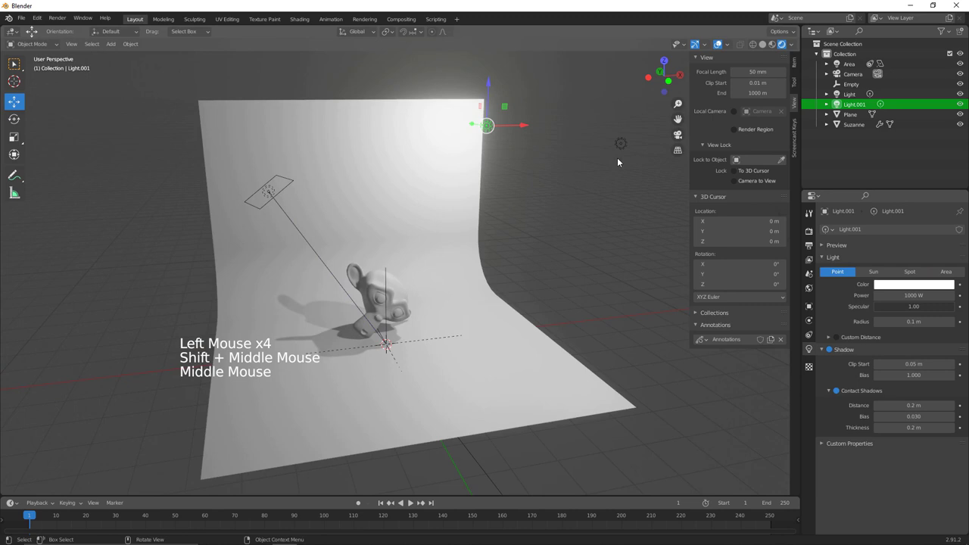
{"action": "left_click", "coordinate": [619, 154]}
{"action": "left_click", "coordinate": [839, 397]}
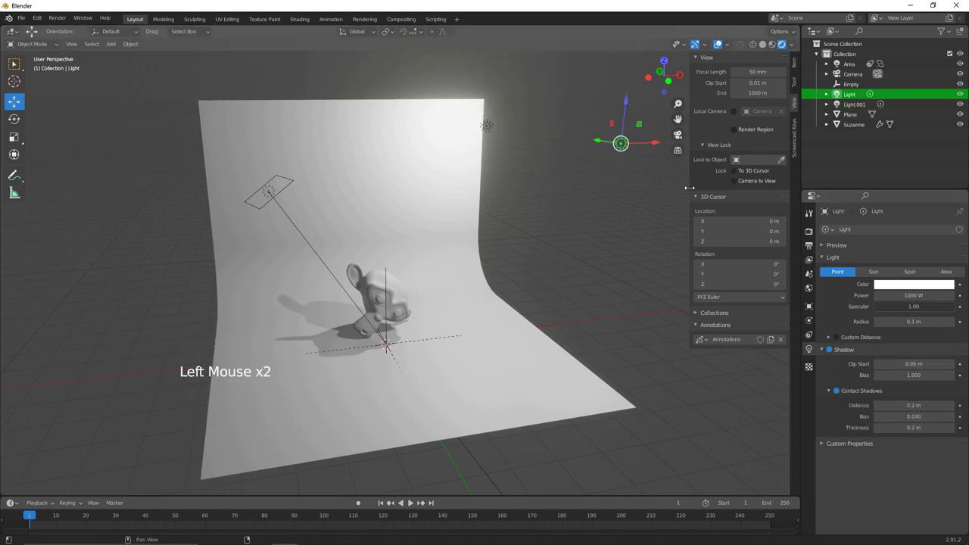
Move Light.001 lower toward the centre of the backdrop
{"action": "left_click", "coordinate": [487, 127]}
{"action": "middle_click", "coordinate": [519, 212]}
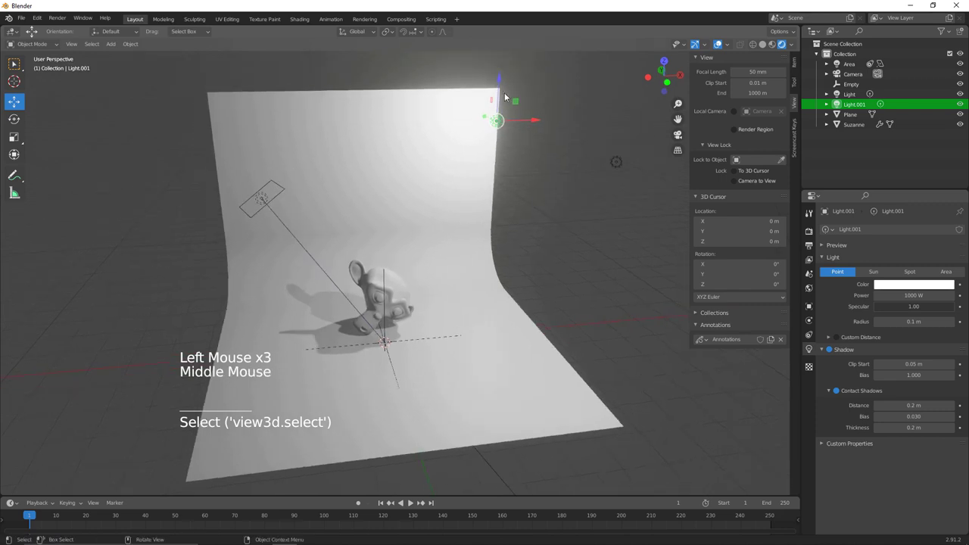
{"action": "left_click", "coordinate": [501, 77]}
{"action": "left_click", "coordinate": [527, 195]}
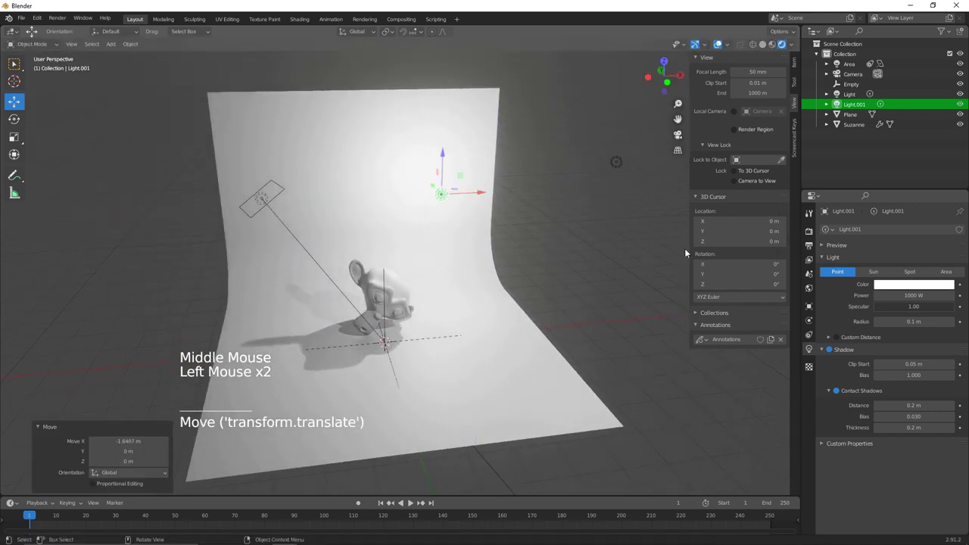
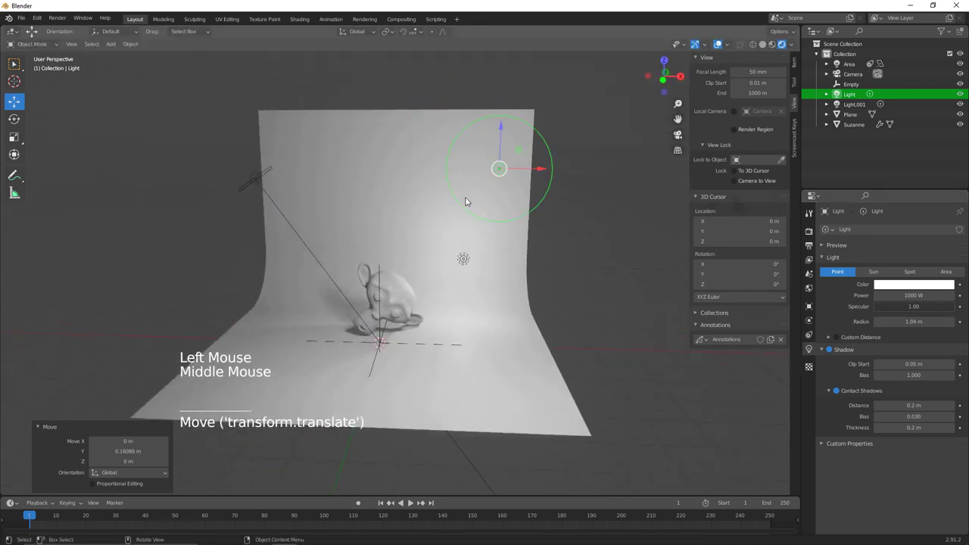
Give the 1.04 m-radius point light 'Light' a Track To constraint aimed at the Empty
{"action": "middle_click", "coordinate": [475, 203]}
{"action": "middle_click", "coordinate": [516, 210]}
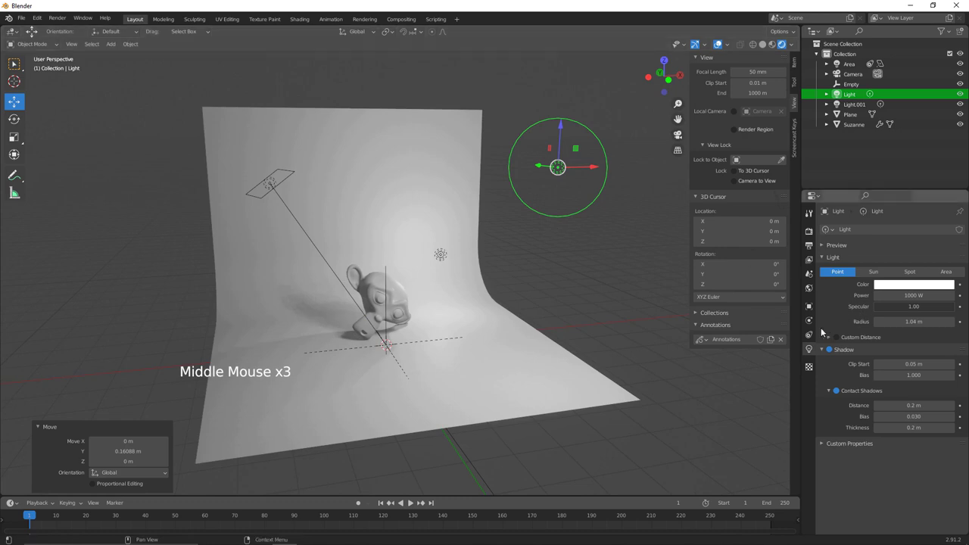
{"action": "left_click", "coordinate": [814, 341]}
{"action": "left_click", "coordinate": [904, 229]}
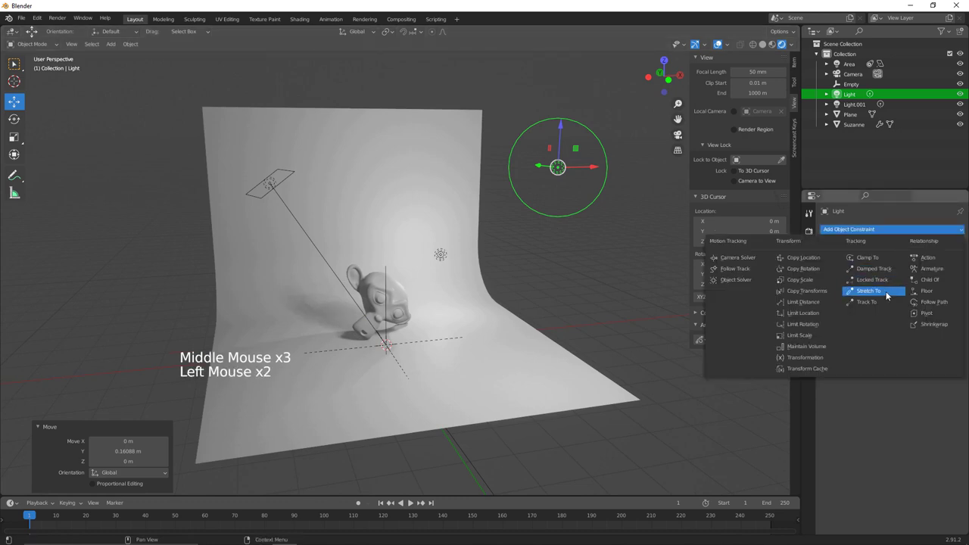
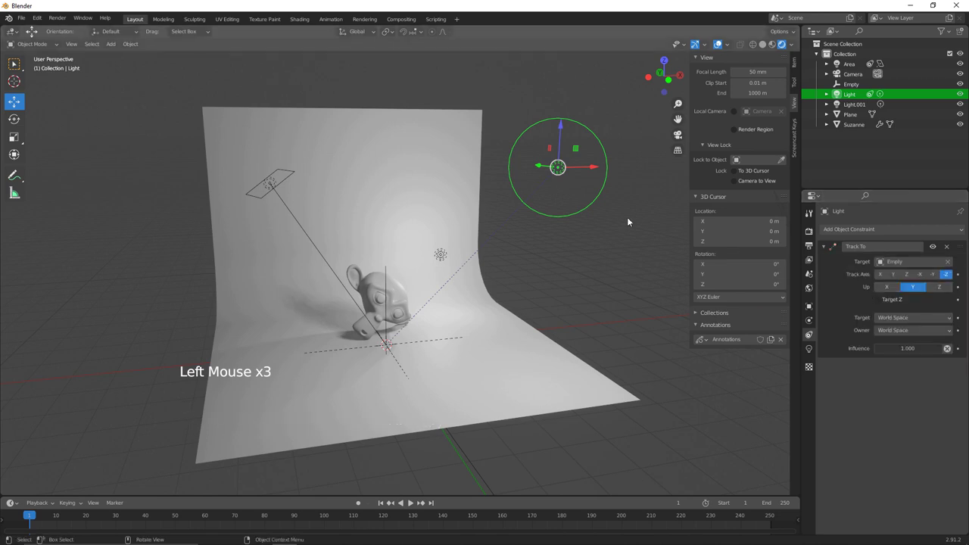
{"action": "left_click", "coordinate": [444, 251]}
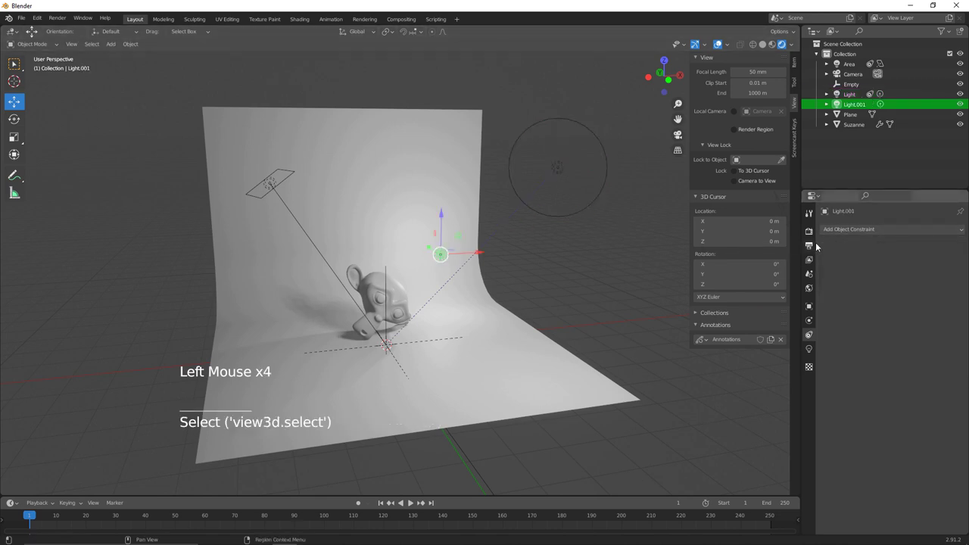
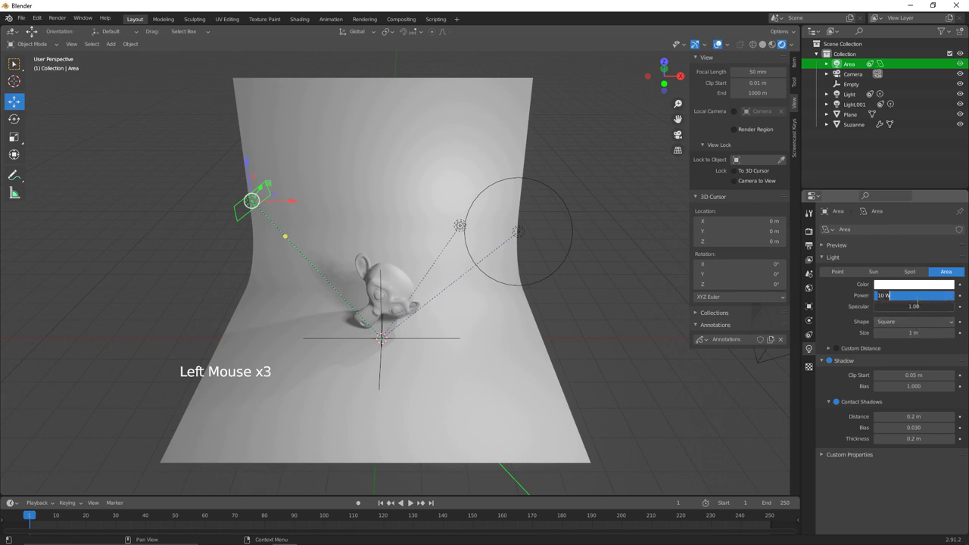
Confirm the Area light's 150 W power and orbit around the backdrop
{"action": "key", "text": "KP_0"}
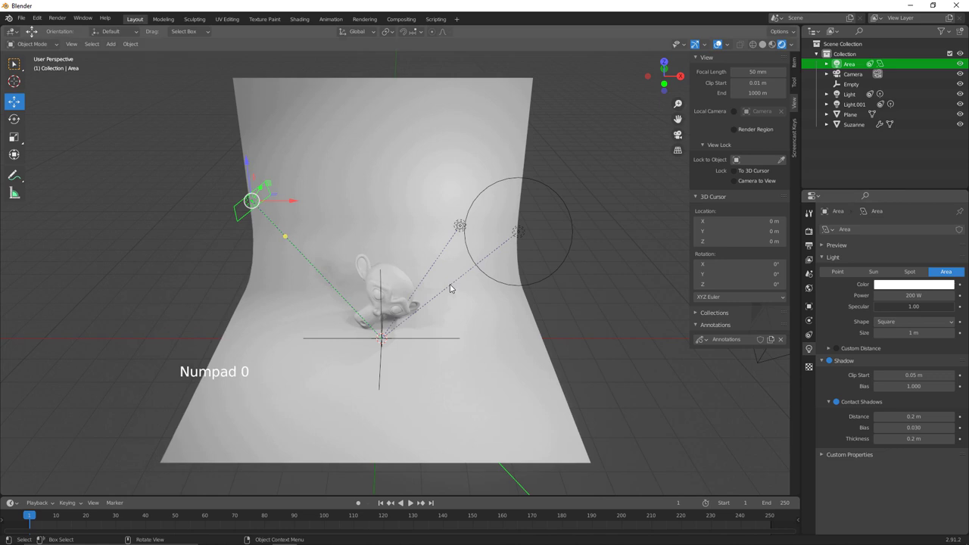
{"action": "middle_click", "coordinate": [386, 242]}
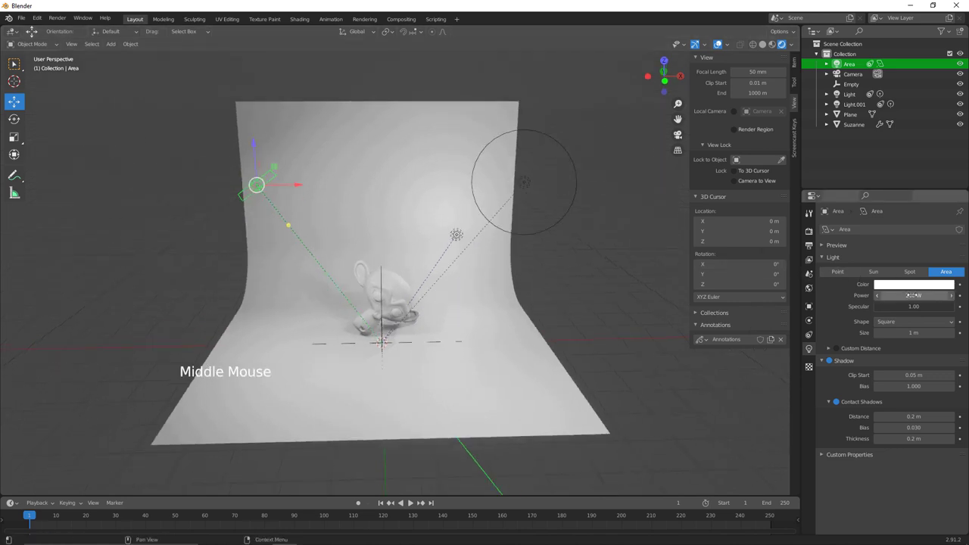
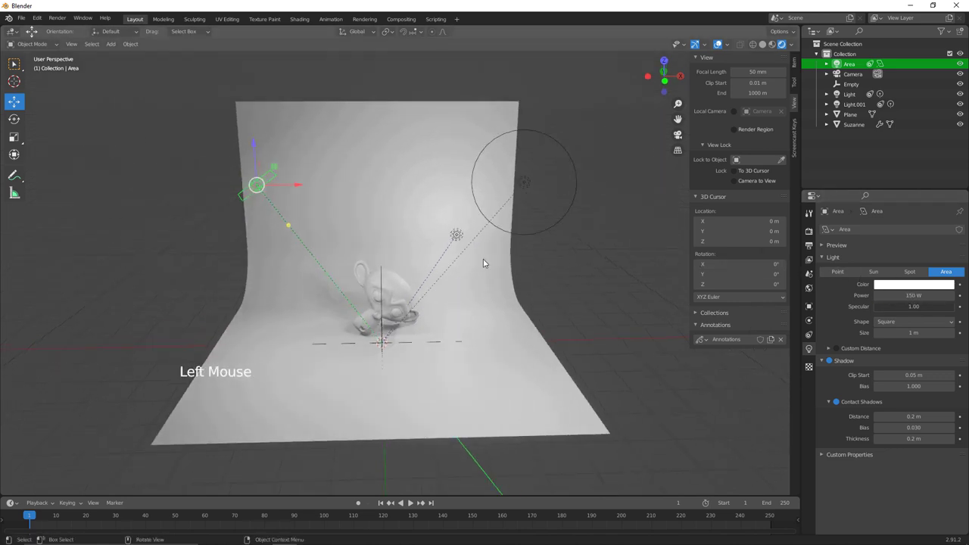
{"action": "middle_click", "coordinate": [486, 244]}
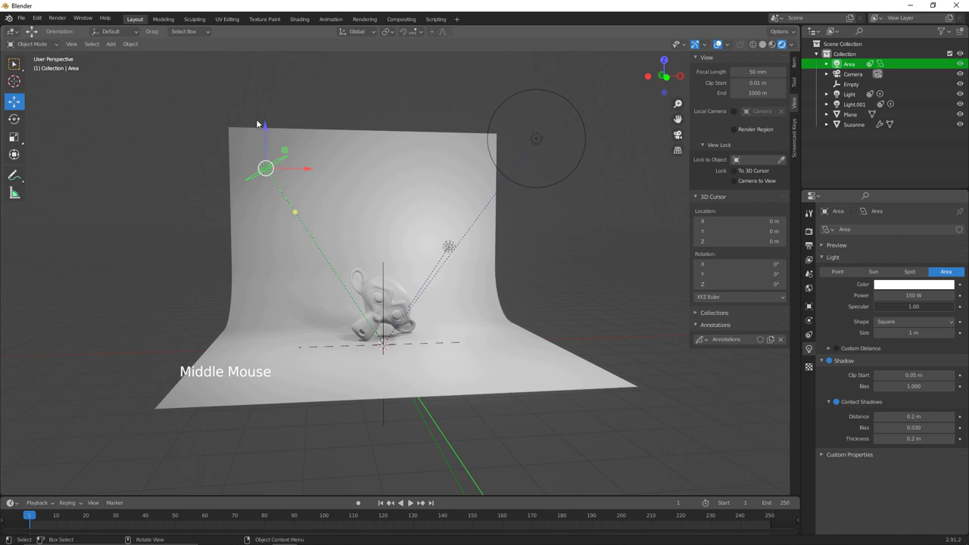
Move the Area light out to the left of the backdrop and confirm its new position
{"action": "key", "text": "g"}
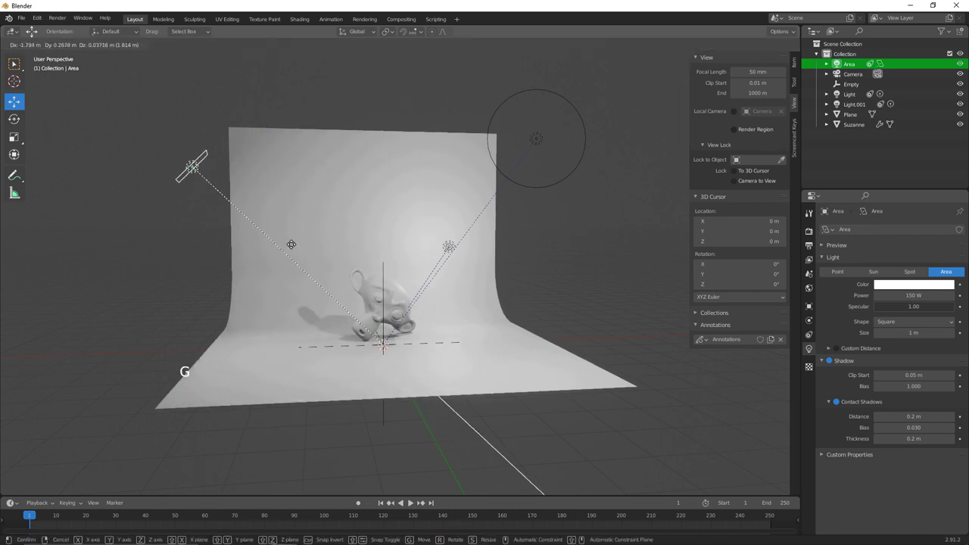
{"action": "middle_click", "coordinate": [390, 287]}
{"action": "middle_click", "coordinate": [416, 281]}
{"action": "middle_click", "coordinate": [402, 289]}
{"action": "middle_click", "coordinate": [409, 301]}
{"action": "middle_click", "coordinate": [427, 306]}
{"action": "left_click", "coordinate": [473, 284]}
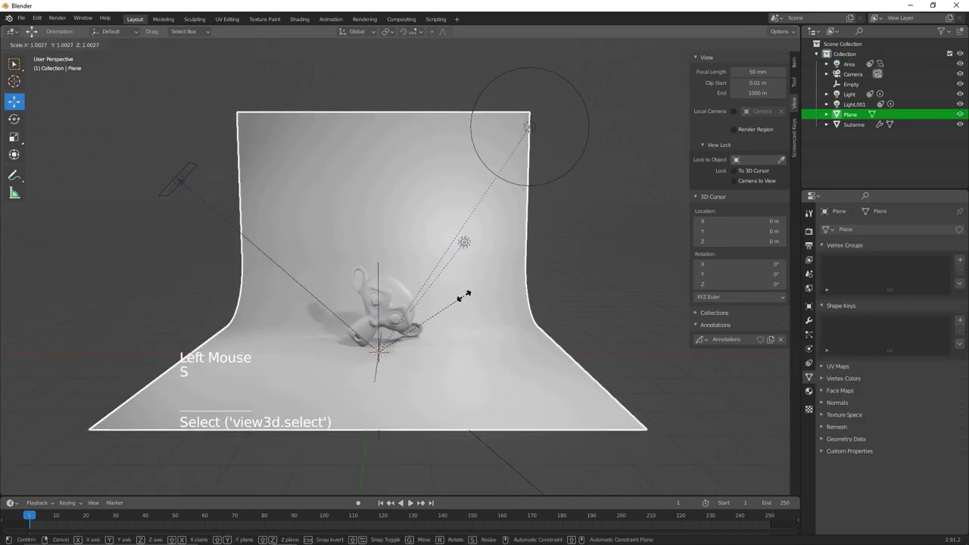
Enter the camera view and enable Lock Camera to View in the sidebar
{"action": "key", "text": "s"}
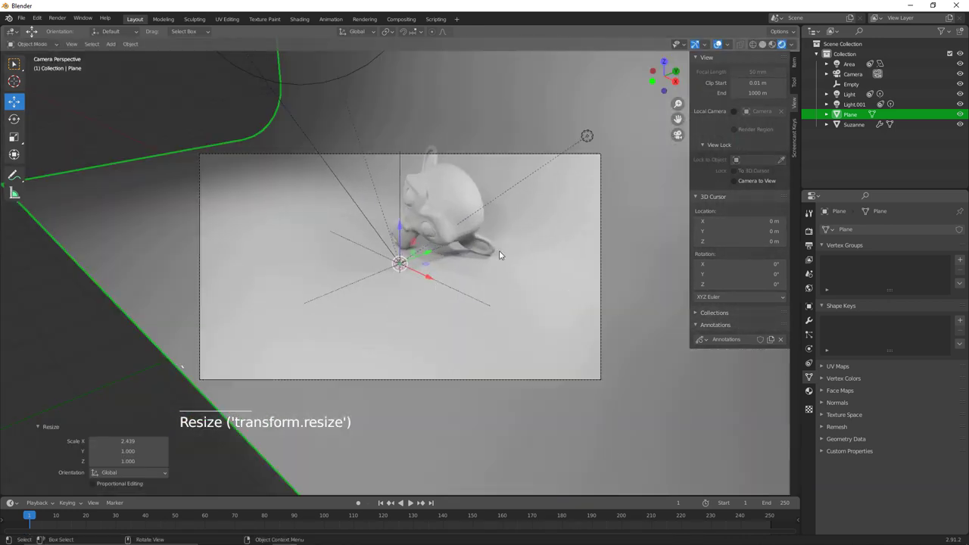
{"action": "key", "text": "n"}
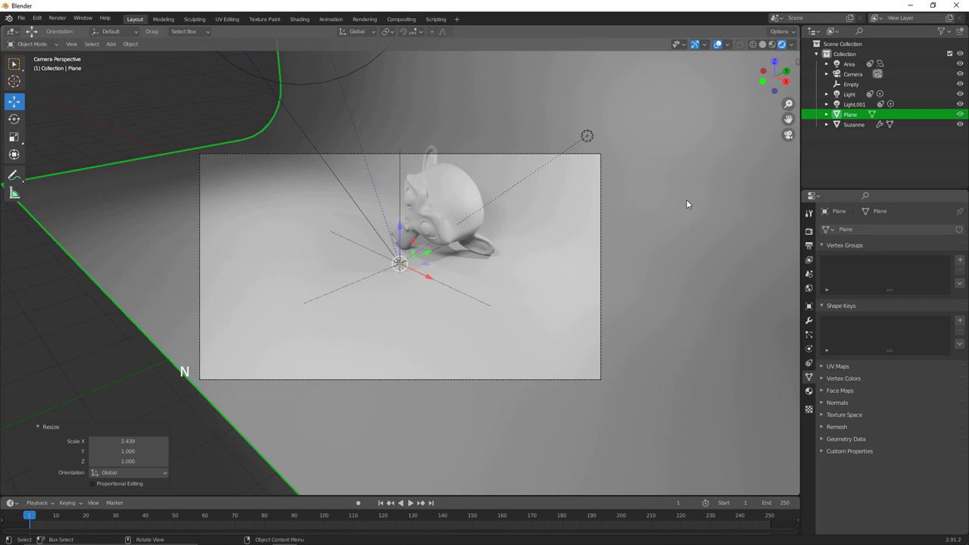
{"action": "key", "text": "n"}
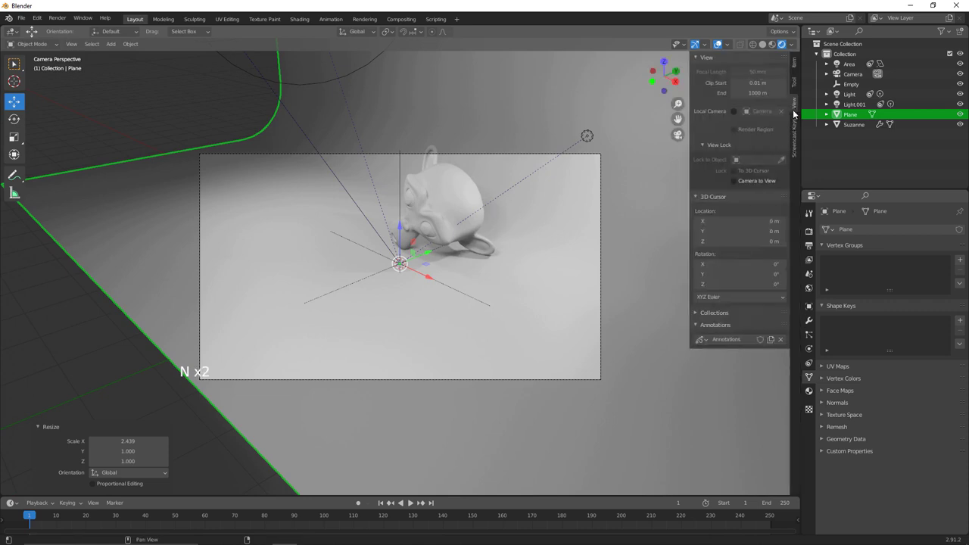
{"action": "middle_click", "coordinate": [529, 259]}
{"action": "middle_click", "coordinate": [541, 225]}
{"action": "middle_click", "coordinate": [512, 241]}
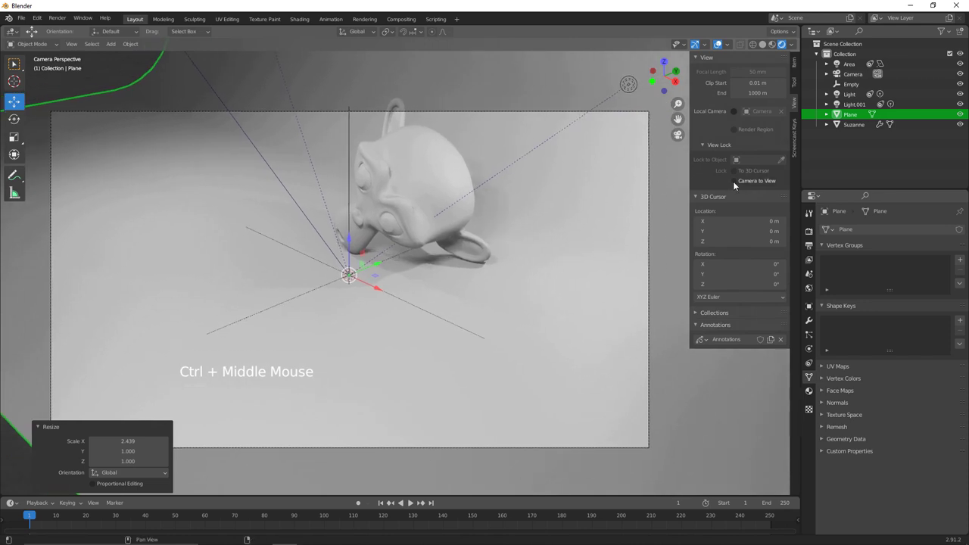
{"action": "left_click", "coordinate": [738, 187]}
Reframe the camera shot around Suzanne against the backdrop and select her
{"action": "middle_click", "coordinate": [483, 276]}
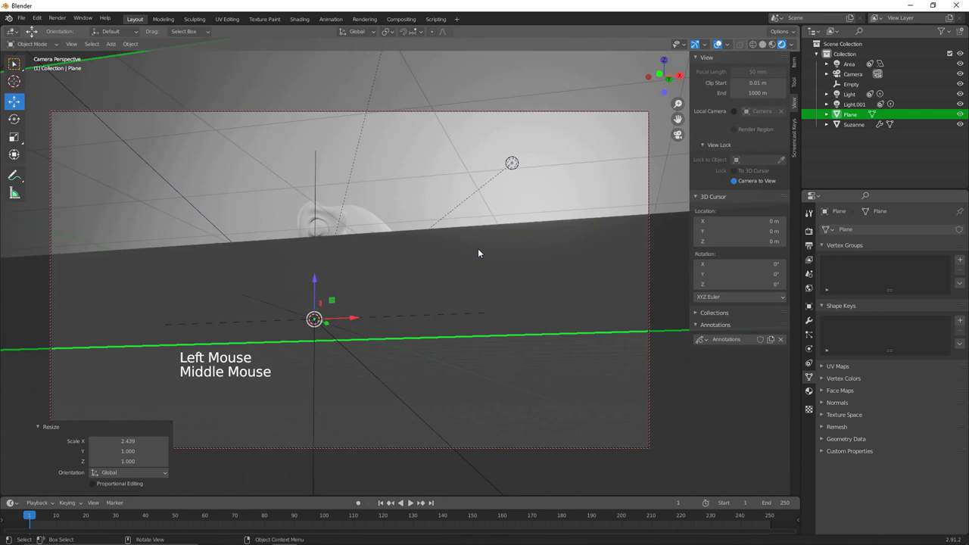
{"action": "middle_click", "coordinate": [489, 265]}
{"action": "middle_click", "coordinate": [513, 284]}
{"action": "middle_click", "coordinate": [503, 318]}
{"action": "middle_click", "coordinate": [483, 308]}
{"action": "middle_click", "coordinate": [485, 336]}
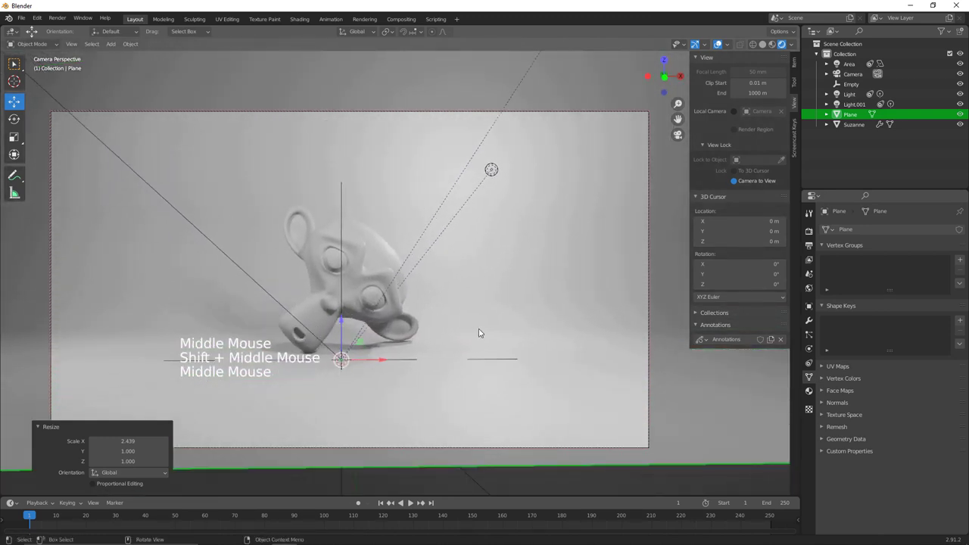
{"action": "middle_click", "coordinate": [492, 328]}
{"action": "left_click", "coordinate": [390, 261]}
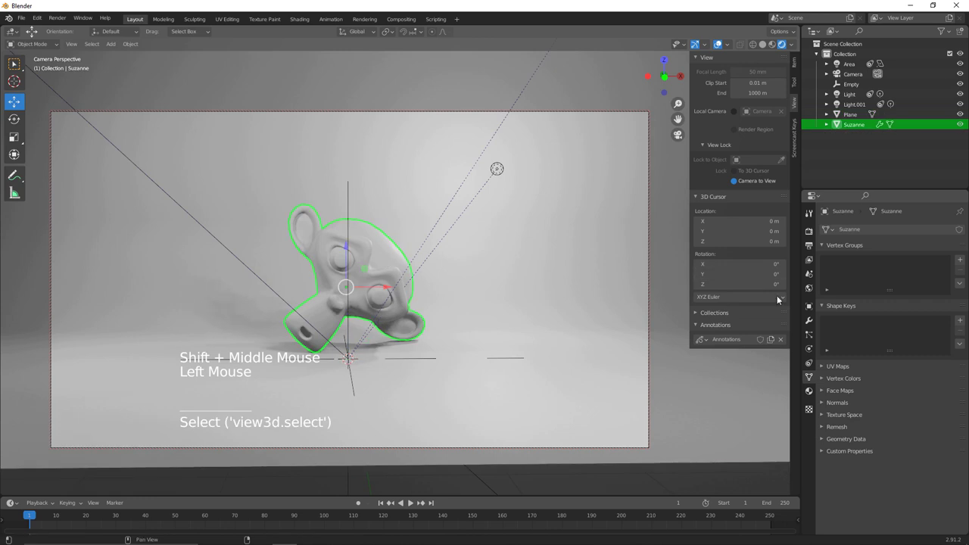
Give Suzanne's Material.001 a Metallic of 0.305 and Roughness of 0.642
{"action": "left_click", "coordinate": [811, 394]}
{"action": "left_click", "coordinate": [892, 279]}
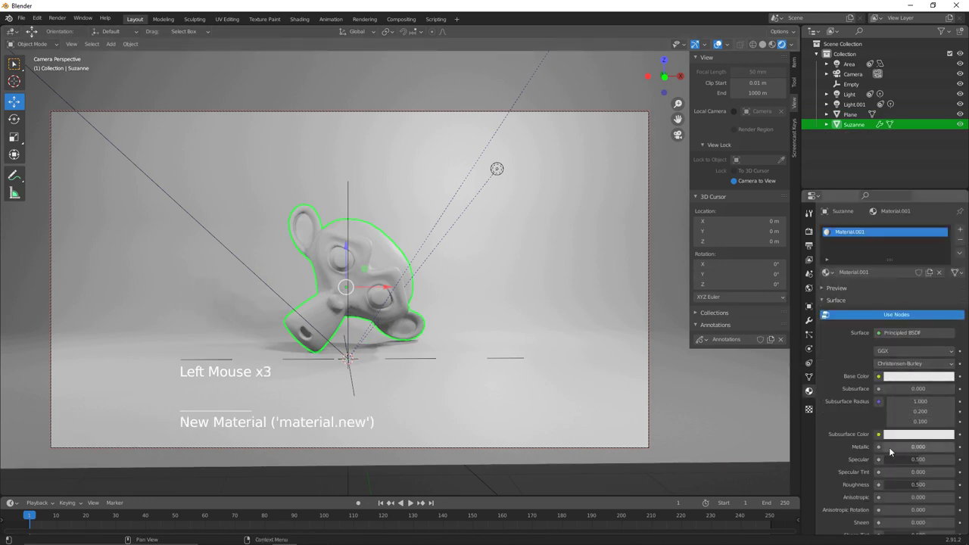
{"action": "left_click", "coordinate": [893, 453]}
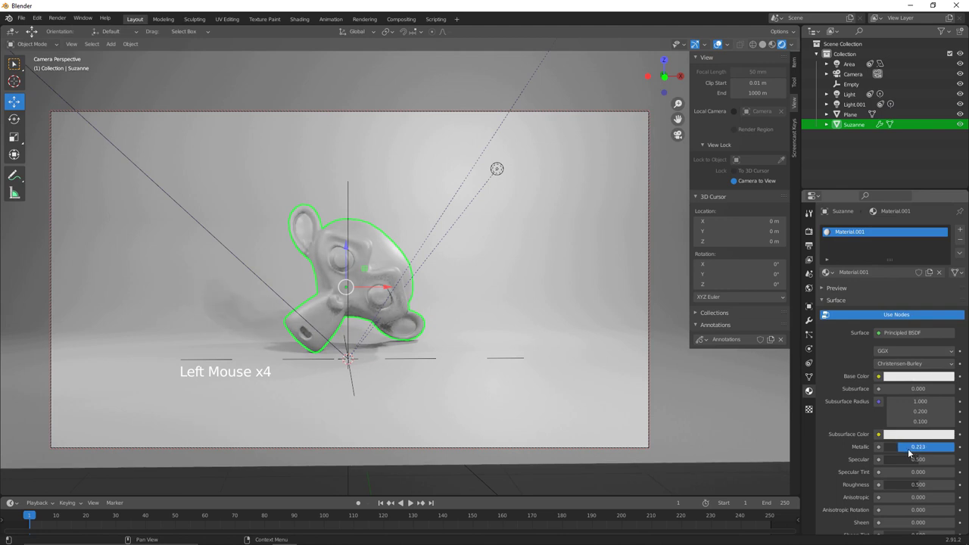
{"action": "left_click", "coordinate": [922, 489]}
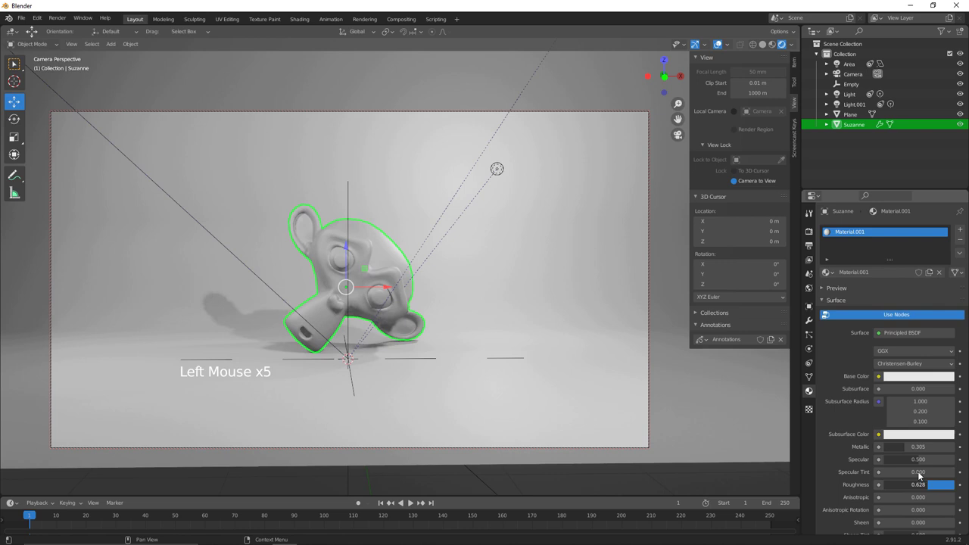
Deselect everything and nudge the camera framing of the scene
{"action": "key", "text": "alt+a"}
{"action": "middle_click", "coordinate": [519, 275]}
{"action": "middle_click", "coordinate": [518, 283]}
{"action": "middle_click", "coordinate": [518, 291]}
{"action": "middle_click", "coordinate": [519, 299]}
{"action": "middle_click", "coordinate": [520, 301]}
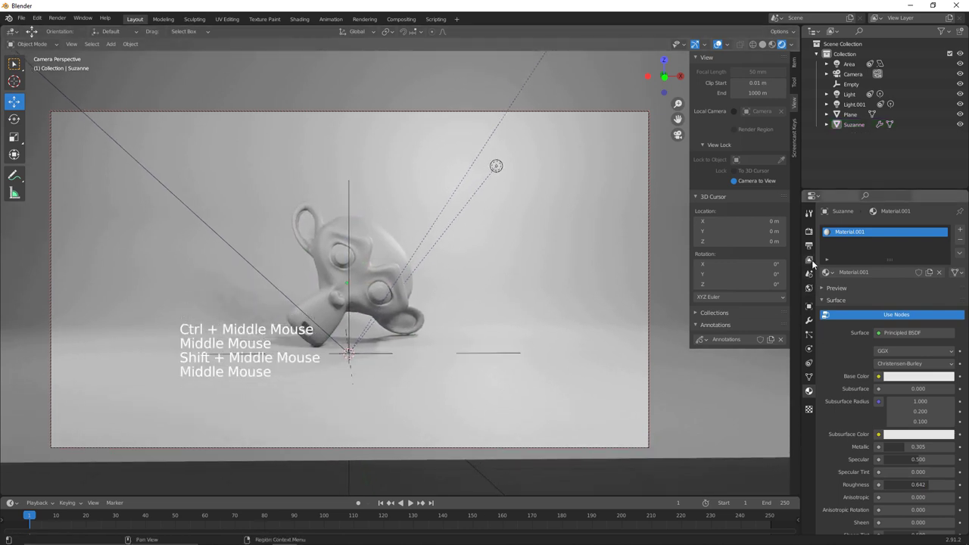
Set the world colour to an Environment Texture loaded from Tunnel.jpg
{"action": "left_click", "coordinate": [811, 291]}
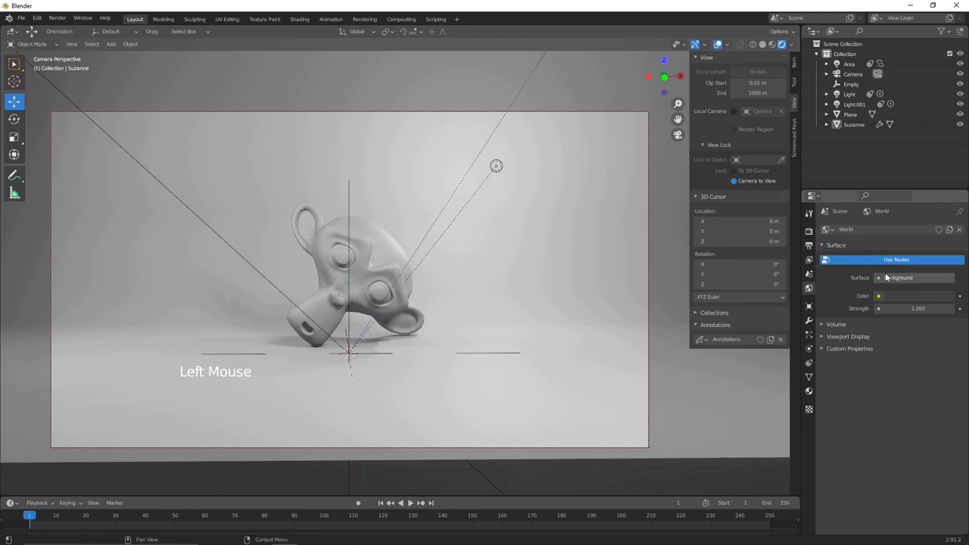
{"action": "left_click", "coordinate": [895, 281]}
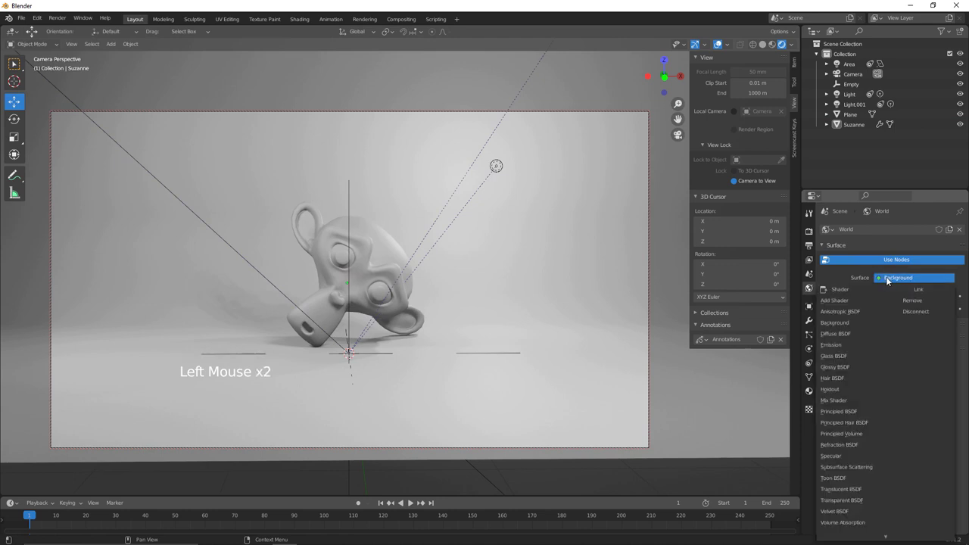
{"action": "left_click", "coordinate": [884, 301]}
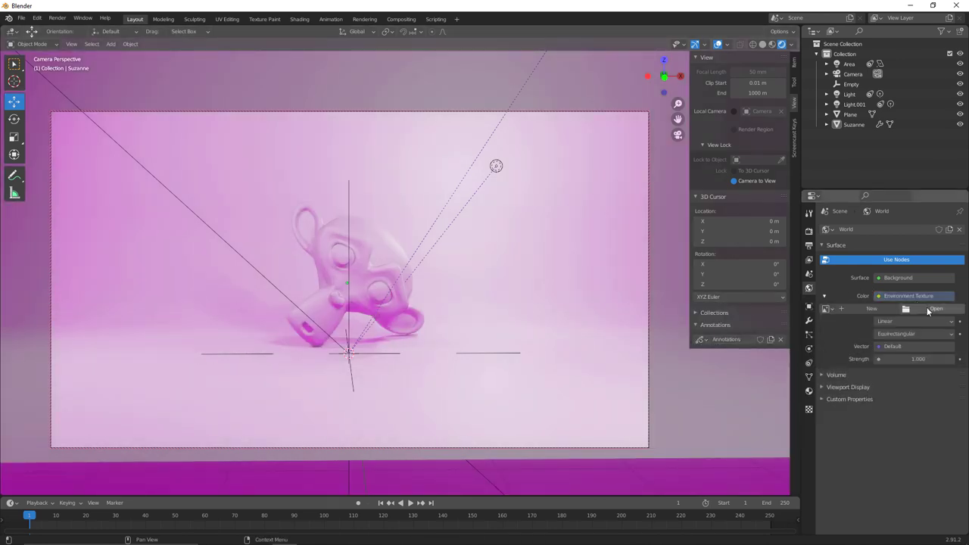
{"action": "left_click", "coordinate": [930, 308]}
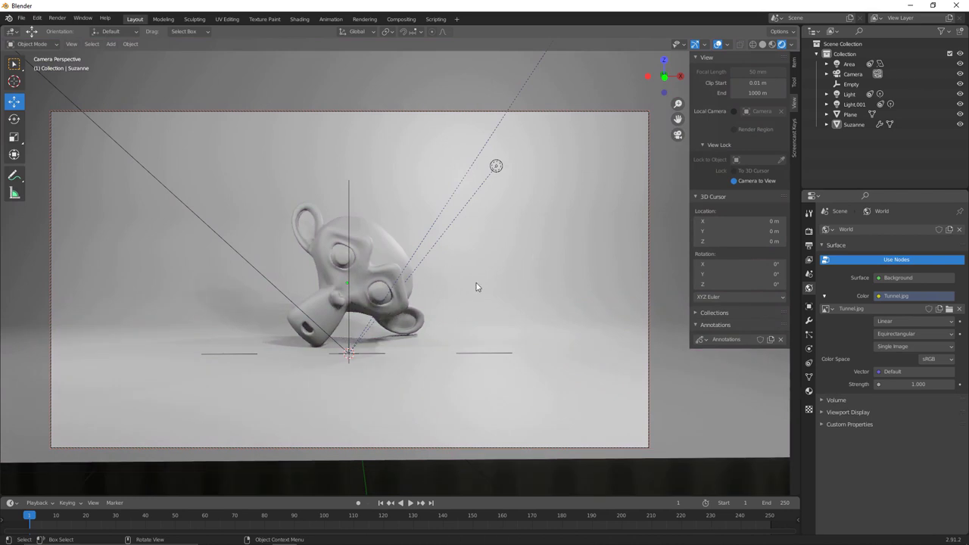
Adjust the framing, then select the Empty the lights track and start moving it
{"action": "middle_click", "coordinate": [464, 281]}
{"action": "middle_click", "coordinate": [465, 291]}
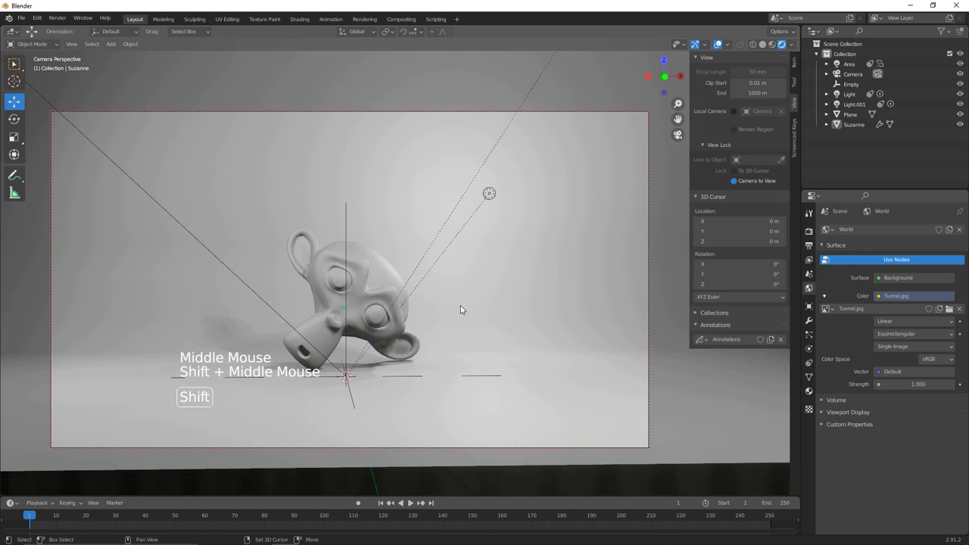
{"action": "middle_click", "coordinate": [379, 340]}
{"action": "left_click", "coordinate": [352, 364]}
{"action": "left_click", "coordinate": [350, 327]}
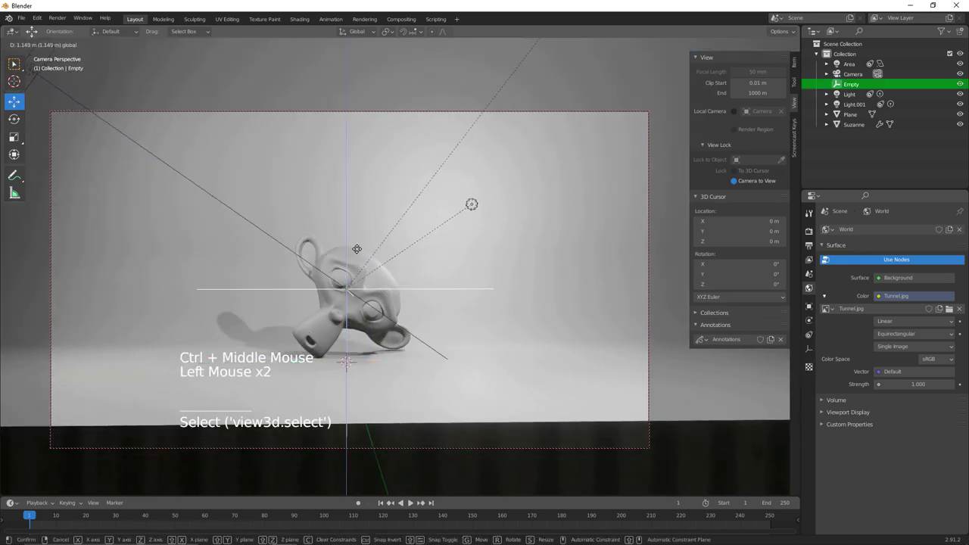
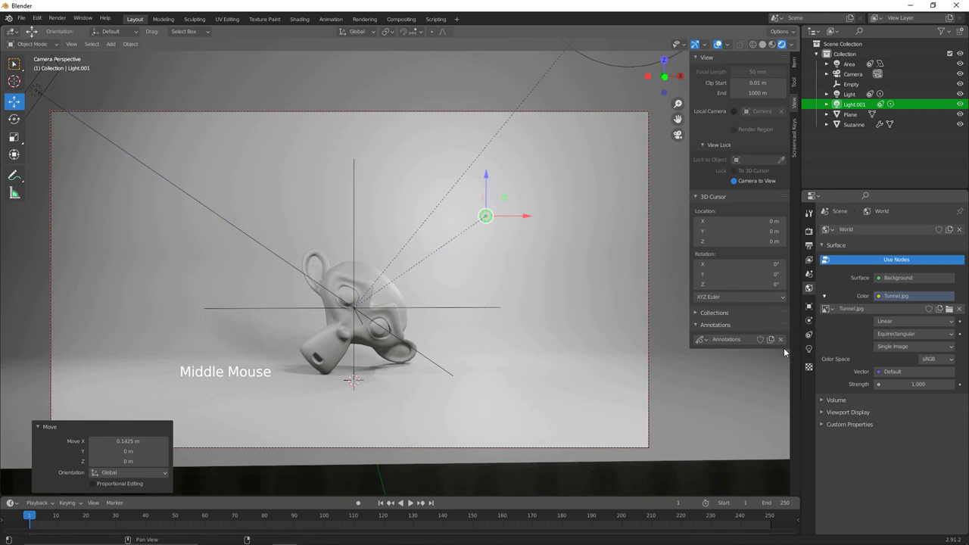
Give Light.001 a light blue colour and pick a new tint for the Area light
{"action": "left_click", "coordinate": [810, 353]}
{"action": "left_click", "coordinate": [915, 287]}
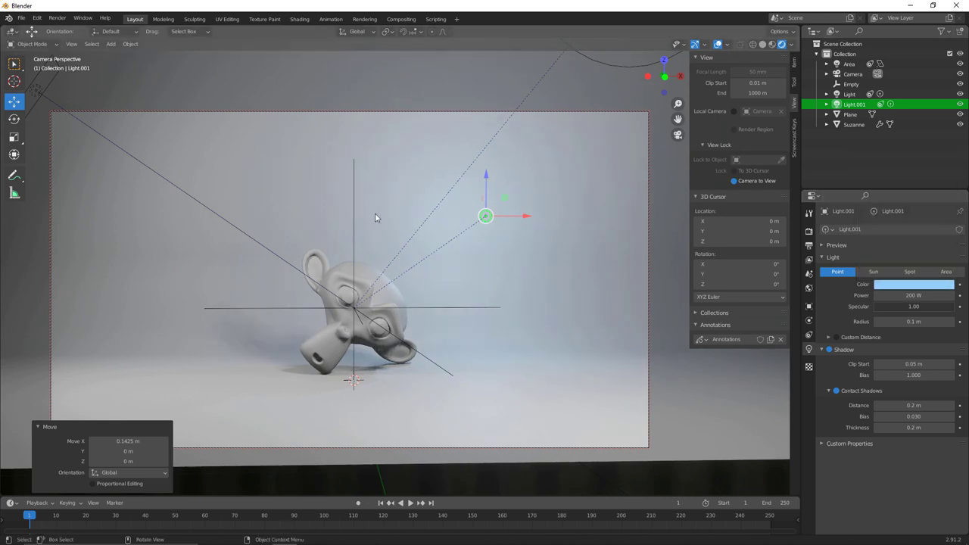
{"action": "left_click", "coordinate": [250, 233]}
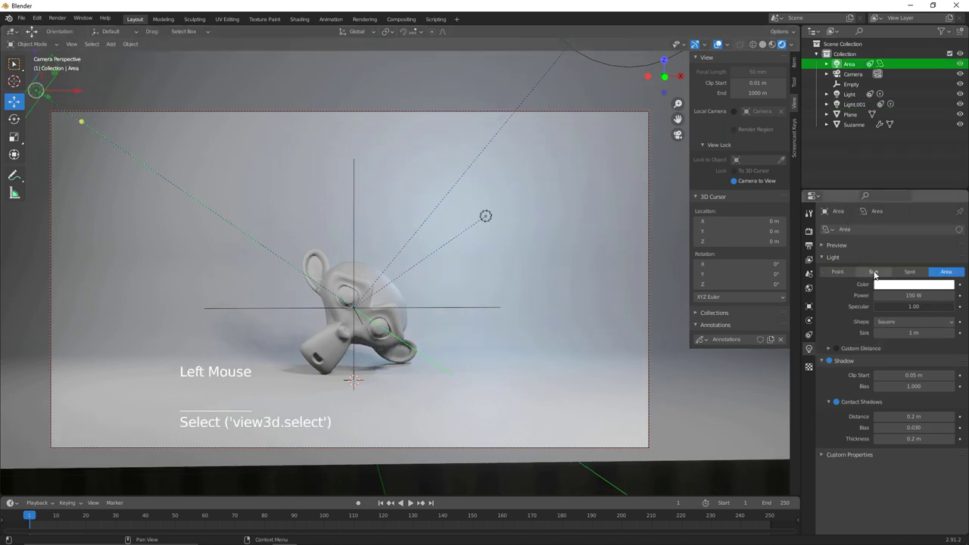
{"action": "left_click", "coordinate": [915, 289]}
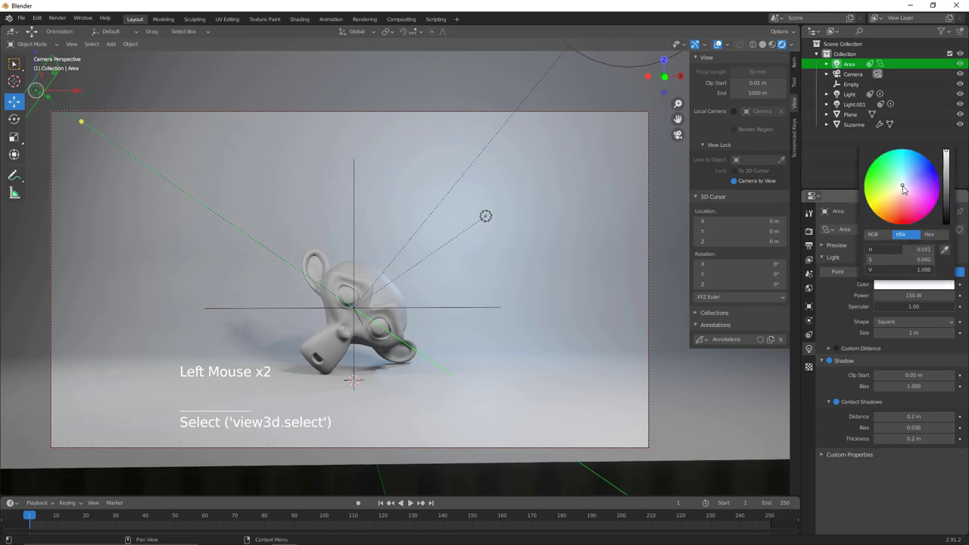
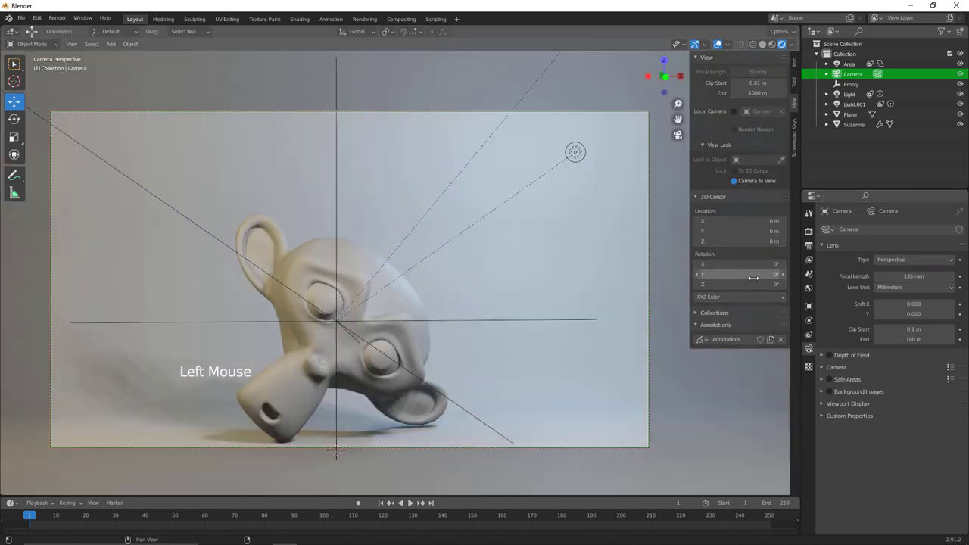
Orbit and zoom the locked 135 mm camera view to tighten the shot of Suzanne
{"action": "middle_click", "coordinate": [472, 278]}
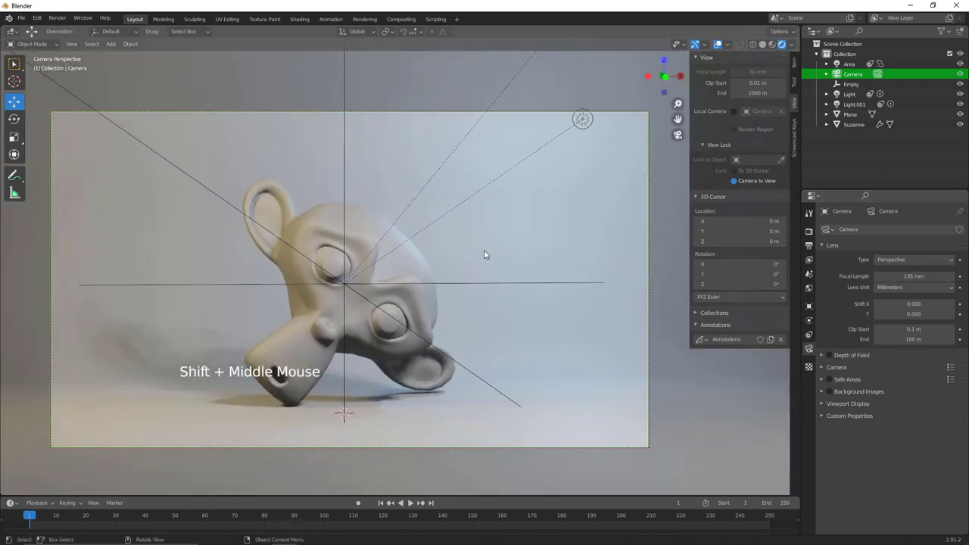
{"action": "middle_click", "coordinate": [484, 253]}
{"action": "middle_click", "coordinate": [469, 269]}
{"action": "middle_click", "coordinate": [469, 270]}
{"action": "middle_click", "coordinate": [466, 274]}
{"action": "middle_click", "coordinate": [468, 278]}
{"action": "middle_click", "coordinate": [466, 284]}
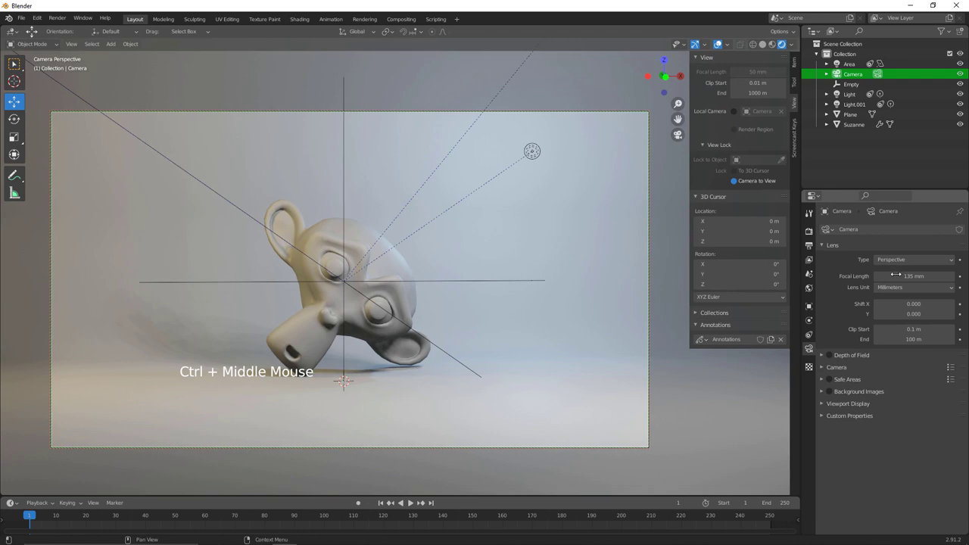
{"action": "middle_click", "coordinate": [516, 311]}
{"action": "middle_click", "coordinate": [514, 320]}
{"action": "middle_click", "coordinate": [502, 316]}
{"action": "middle_click", "coordinate": [493, 321]}
{"action": "middle_click", "coordinate": [493, 324]}
{"action": "middle_click", "coordinate": [499, 321]}
{"action": "middle_click", "coordinate": [509, 325]}
{"action": "middle_click", "coordinate": [509, 327]}
{"action": "middle_click", "coordinate": [504, 336]}
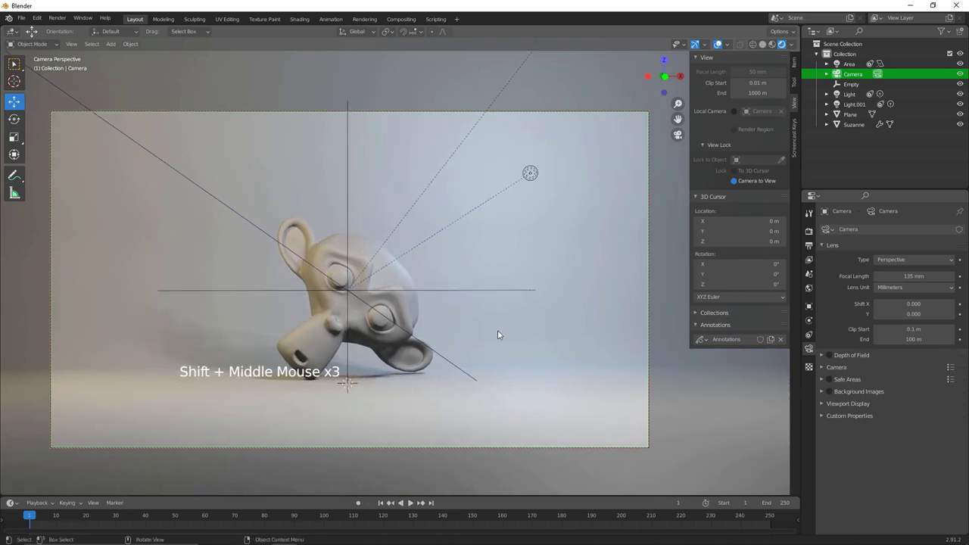